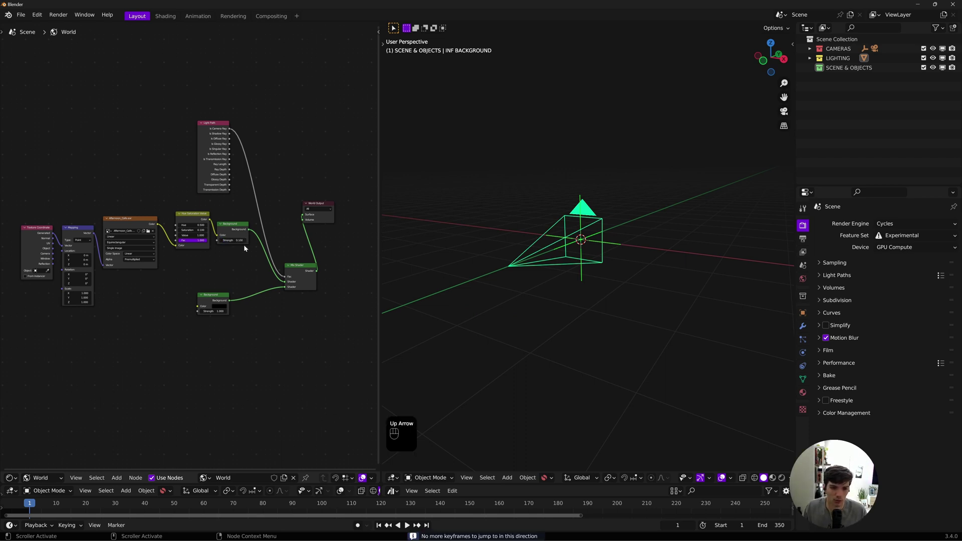
Step: Switch the node editor from the World shader to an empty Object material view
key("Up")
left_click_drag(325, 321, 330, 353)
left_click(334, 376)
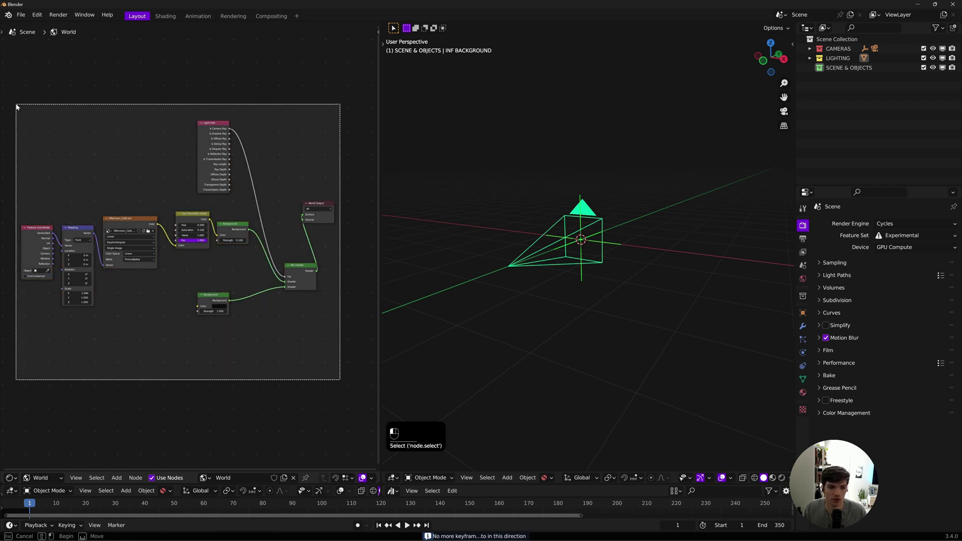
left_click_drag(279, 354, 362, 410)
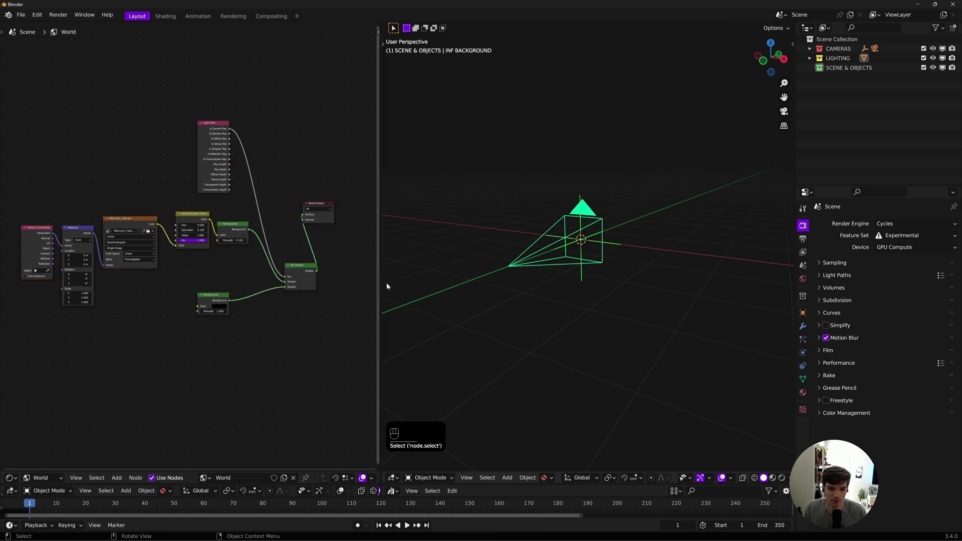
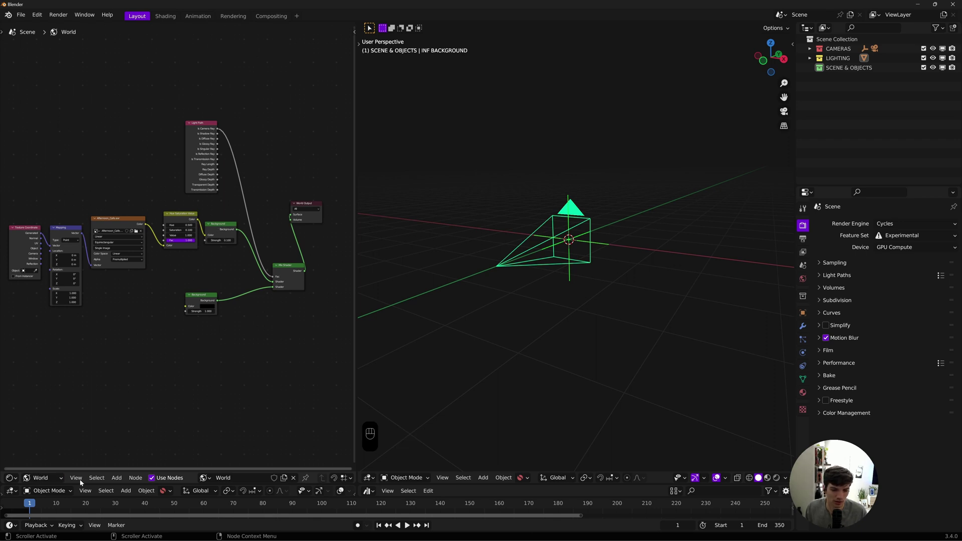
left_click_drag(56, 478, 49, 470)
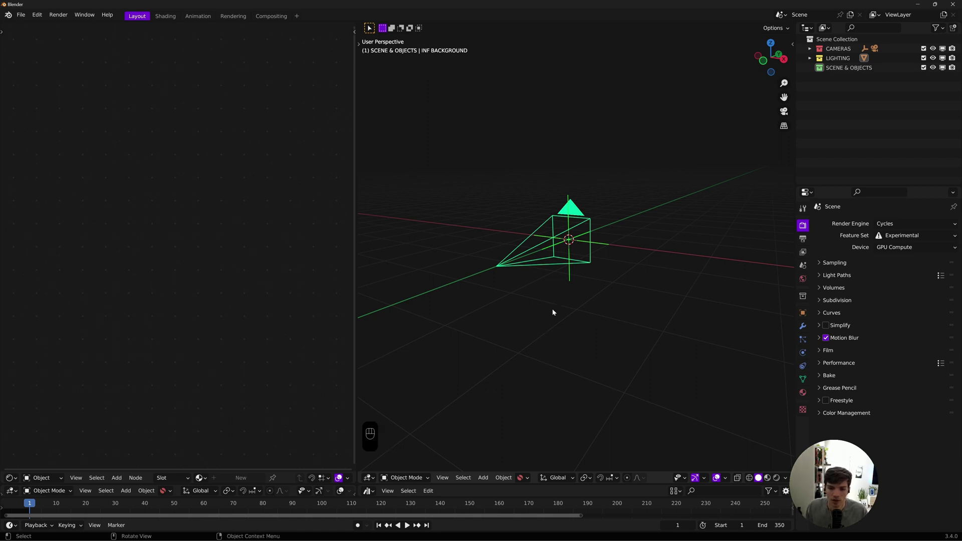
Step: Add a ground plane and scale it up to about three times its size
key("shift+a")
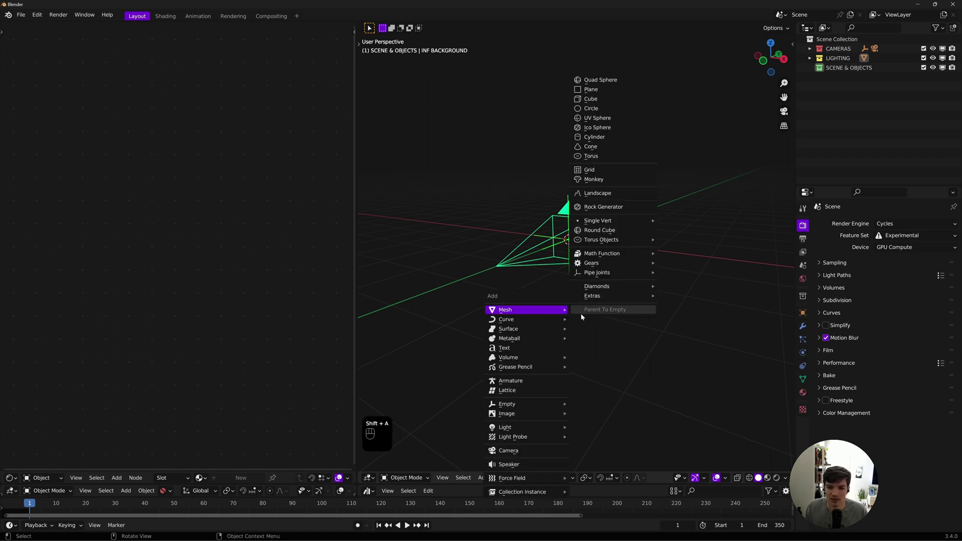
left_click(635, 346)
key("shift+a")
key("s")
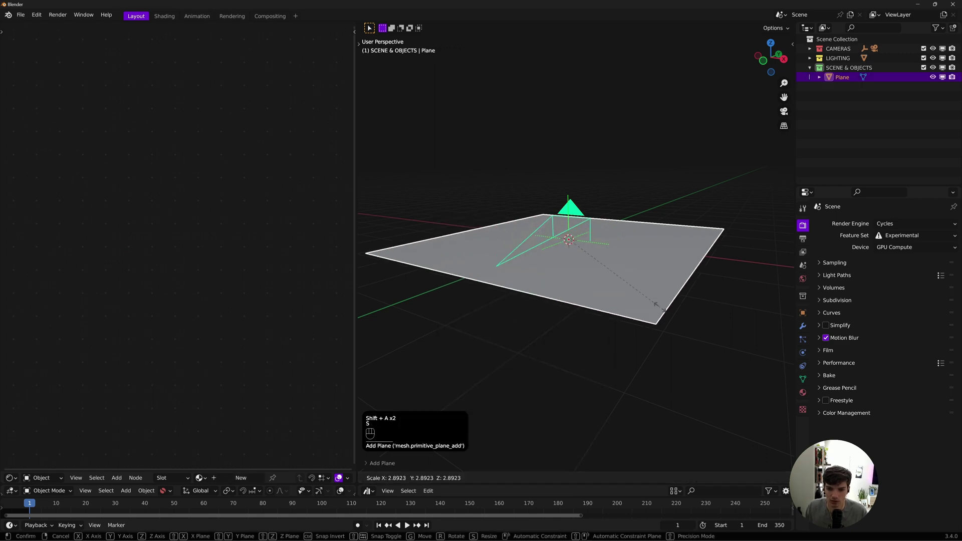
key("s")
Step: View through the camera and lower the plane along the Z axis
key("g")
key("KP_0")
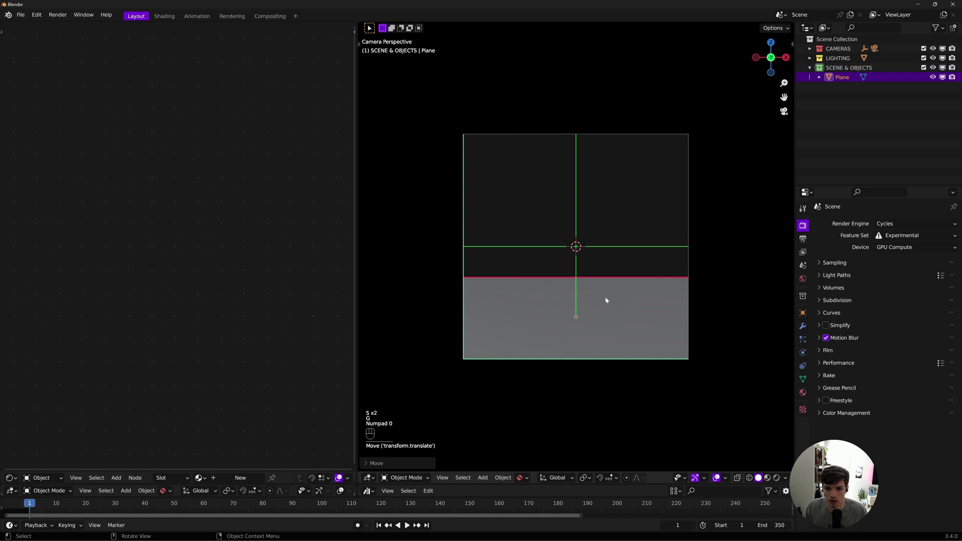
key("g")
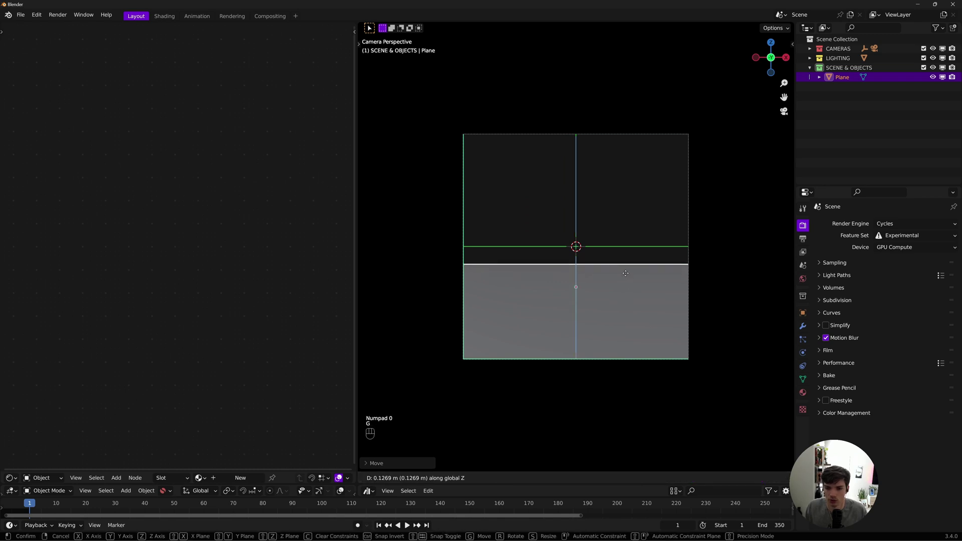
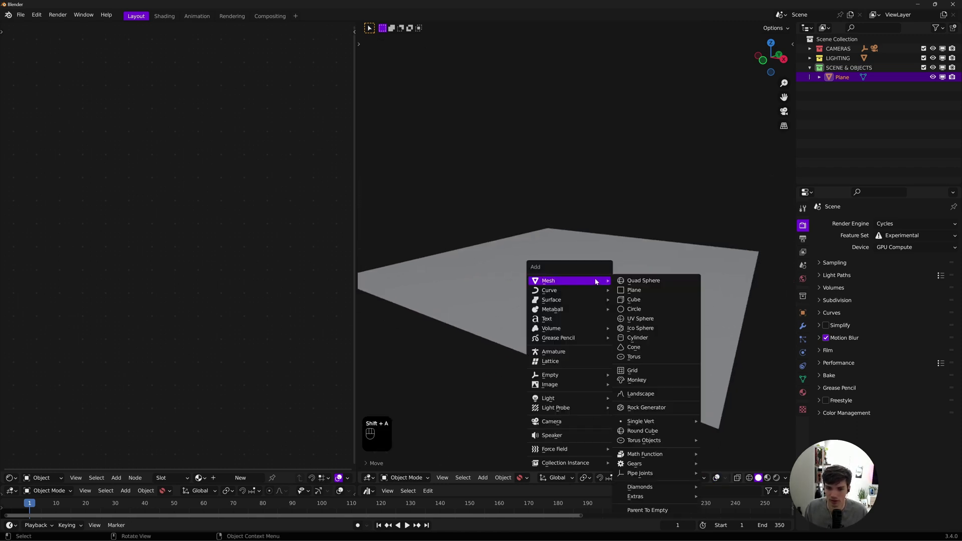
Step: Add a second plane, rotate it 90° on X to stand upright, and push it back along Y
key("r")
key("s")
key("s")
key("g")
key("g")
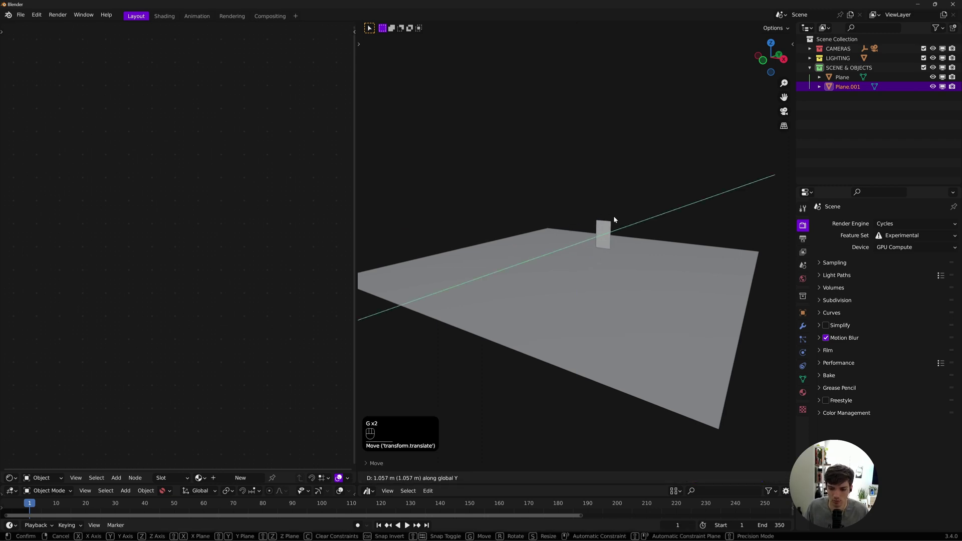
Step: From camera view, stretch the panel taller on Z and narrower on X, then preview rendered
key("KP_0")
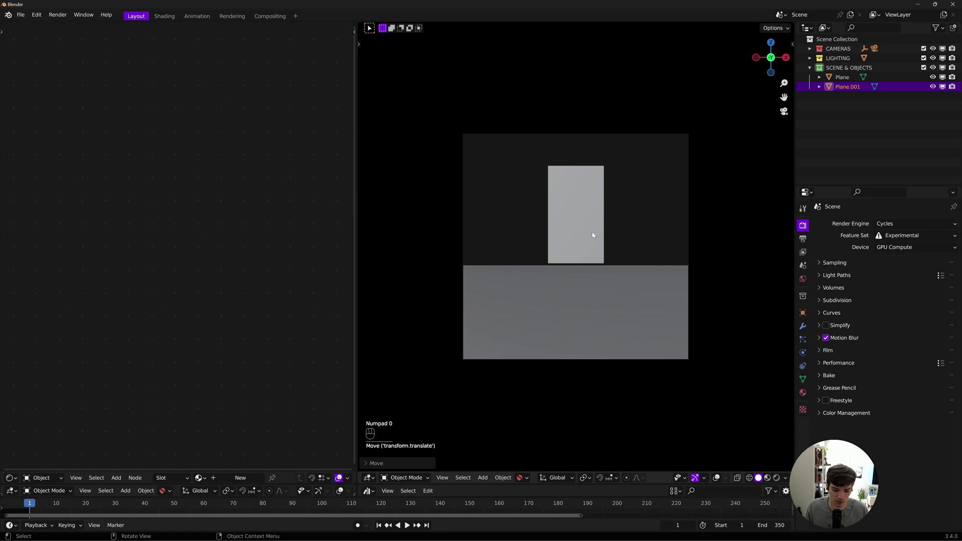
key("s")
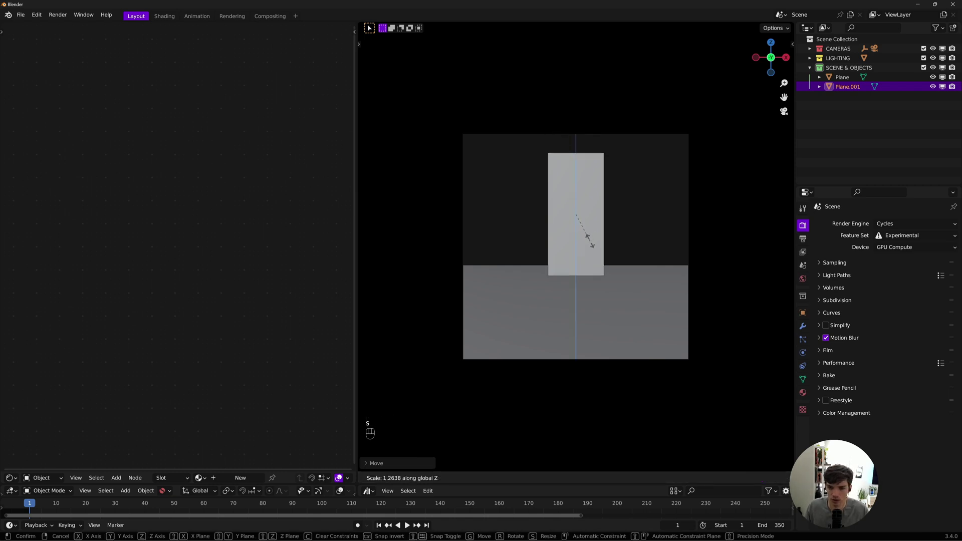
key("s")
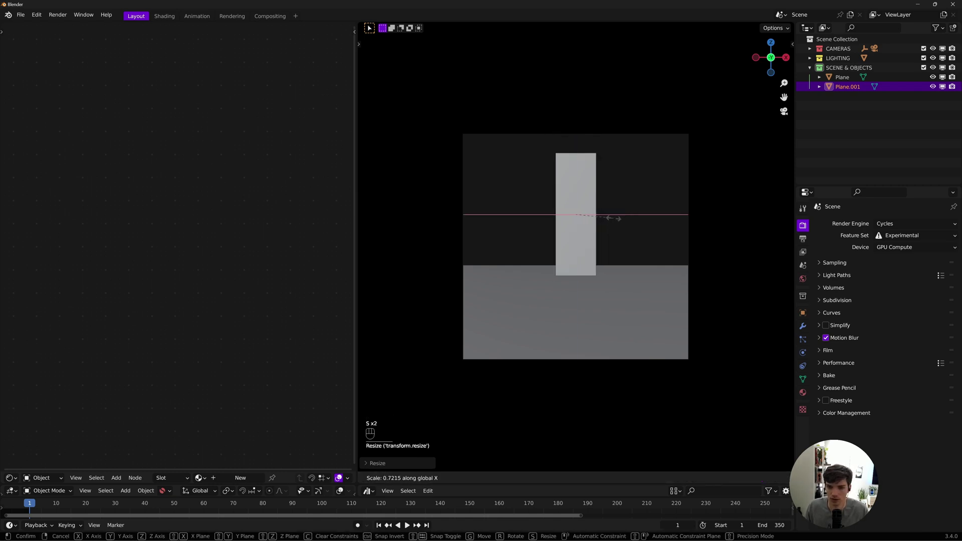
key("g")
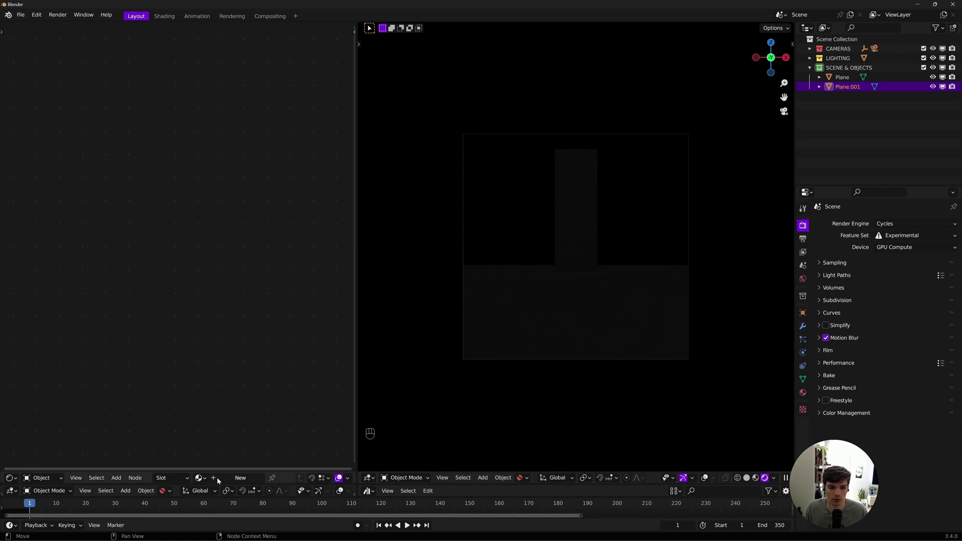
Step: Give the panel a new material, replacing the Principled BSDF with an Emission node
left_click(221, 480)
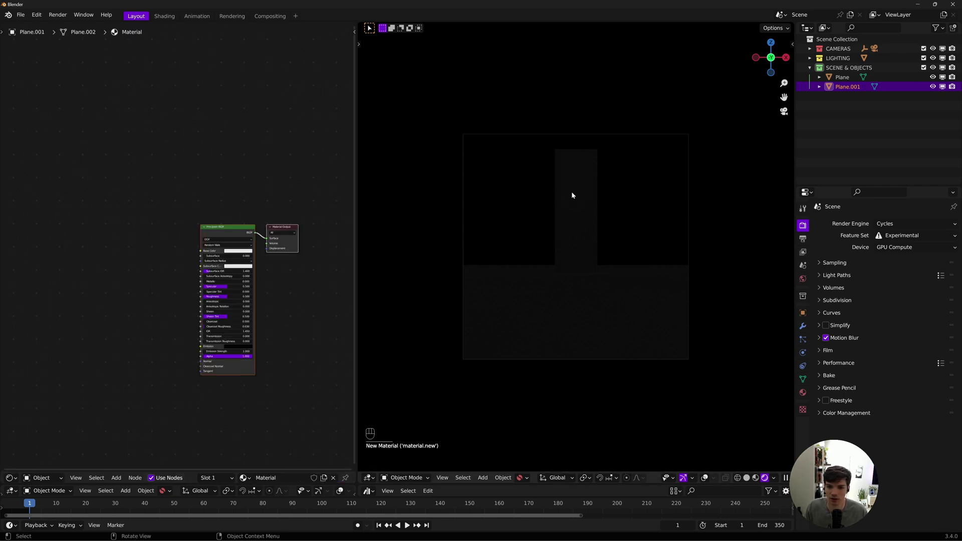
left_click_drag(190, 202, 239, 270)
key("x")
key("shift+a")
left_click_drag(263, 247, 278, 241)
Step: Wire the Emission to Material Output with a bright cyan color and raised strength
key("shift+a")
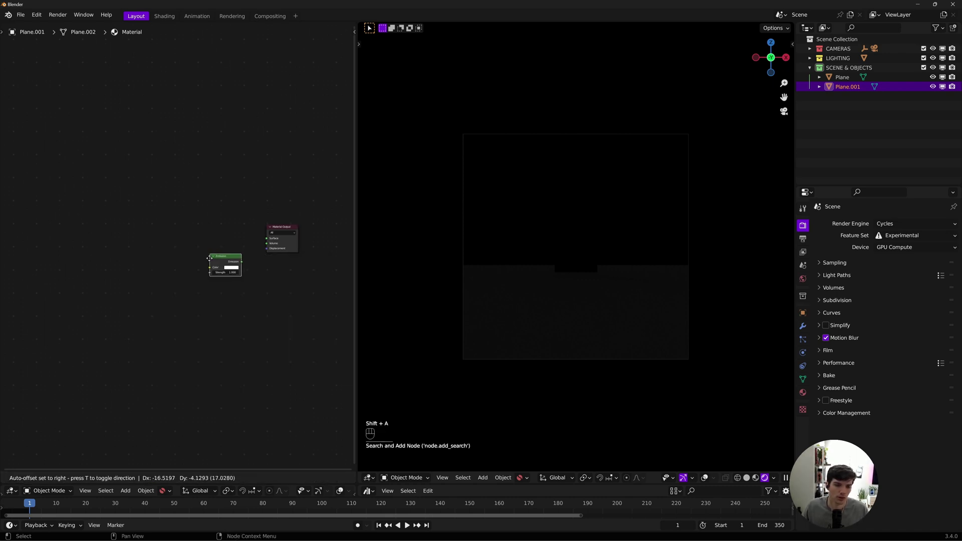
key("shift+a")
left_click(224, 199)
right_click(286, 242)
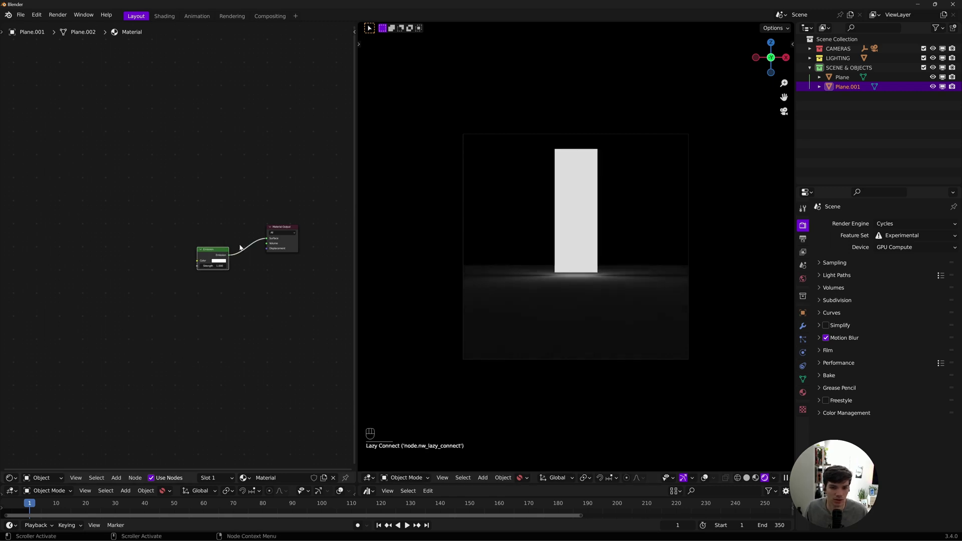
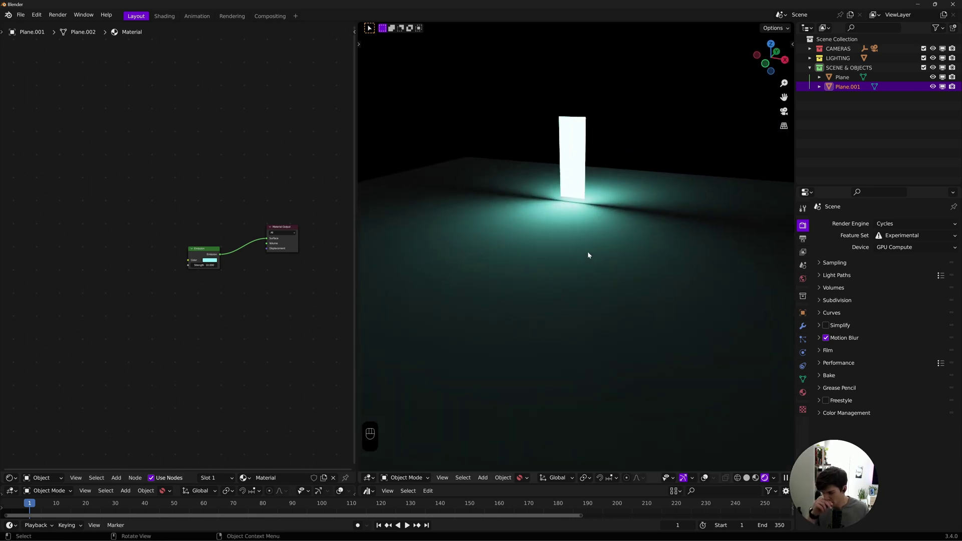
left_click(588, 254)
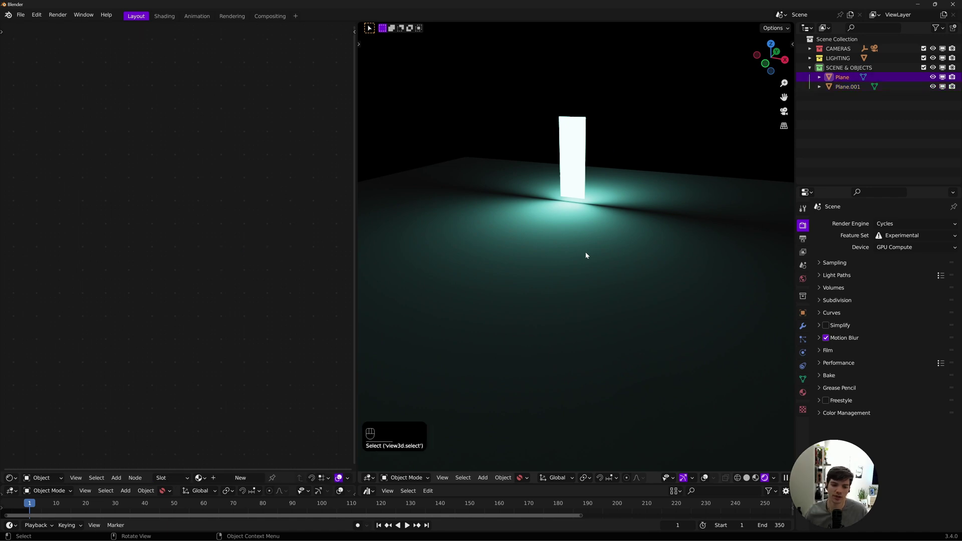
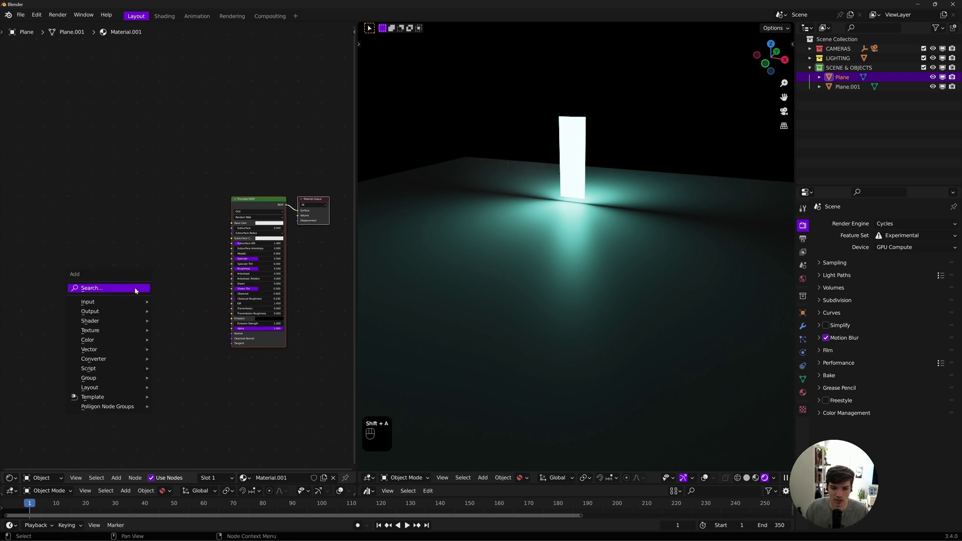
Step: Add Noise Texture, two ColorRamps, a Bump and a Displacement node to the ground material
key("shift+a")
key("shift+a")
key("shift+d")
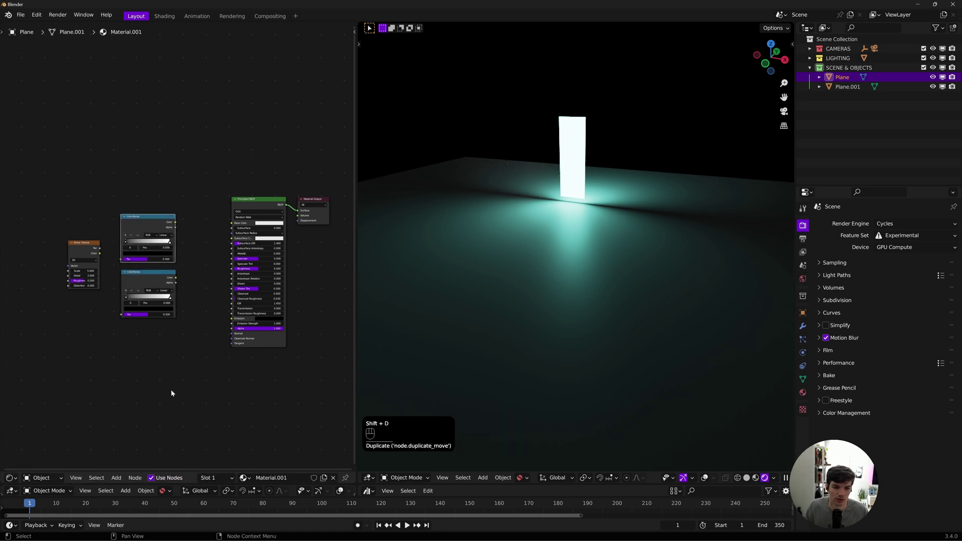
key("shift+a")
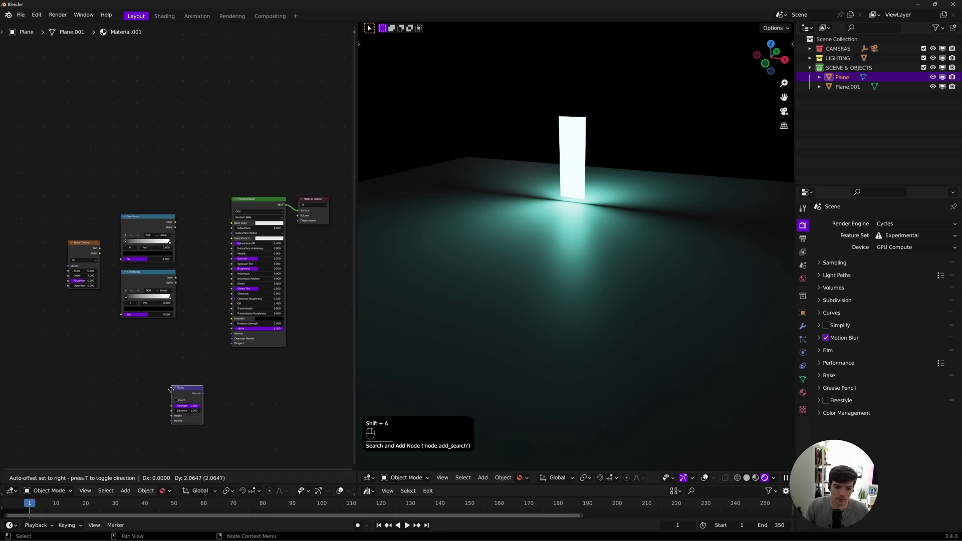
key("shift+a")
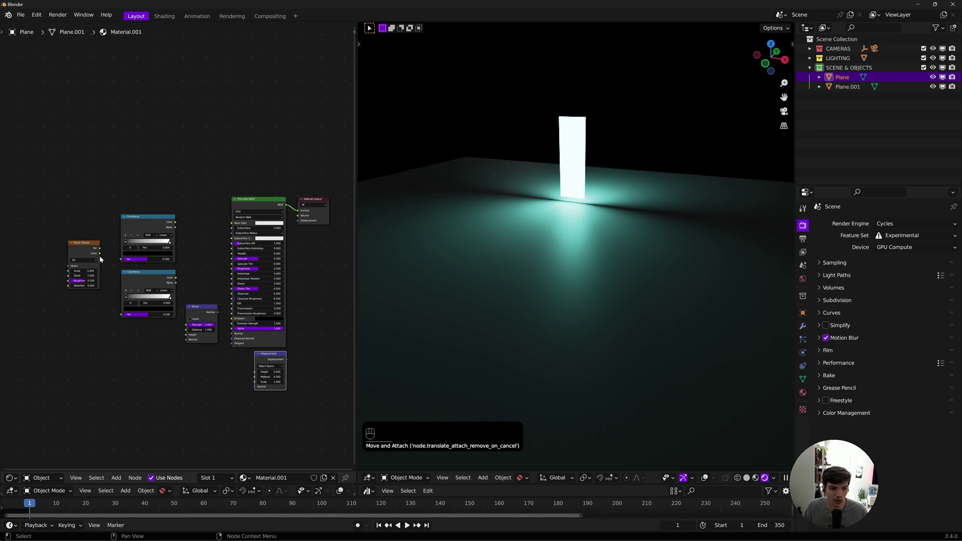
Step: Feed the noise Fac into both ramps and link the upper ramp to the shader's Roughness
left_click(102, 256)
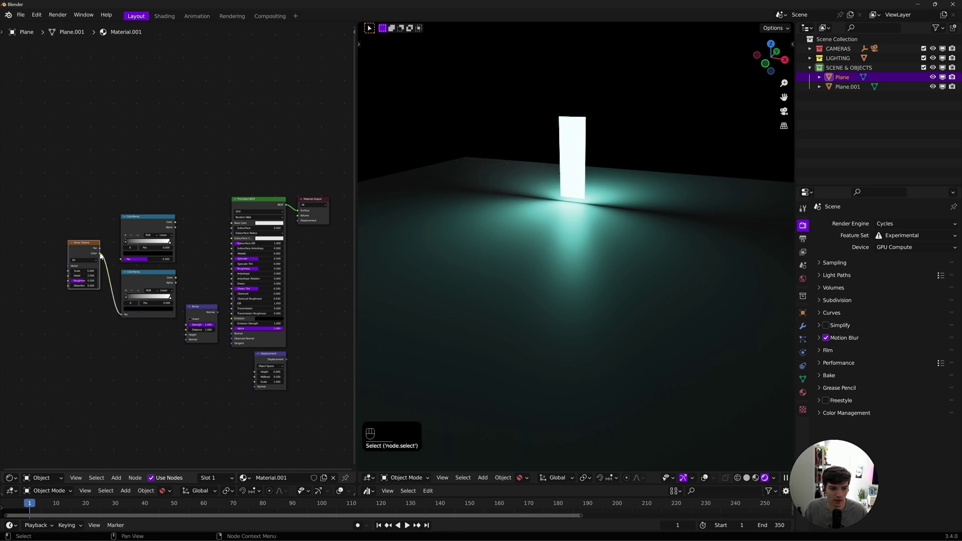
left_click(122, 259)
left_click_drag(178, 224, 234, 273)
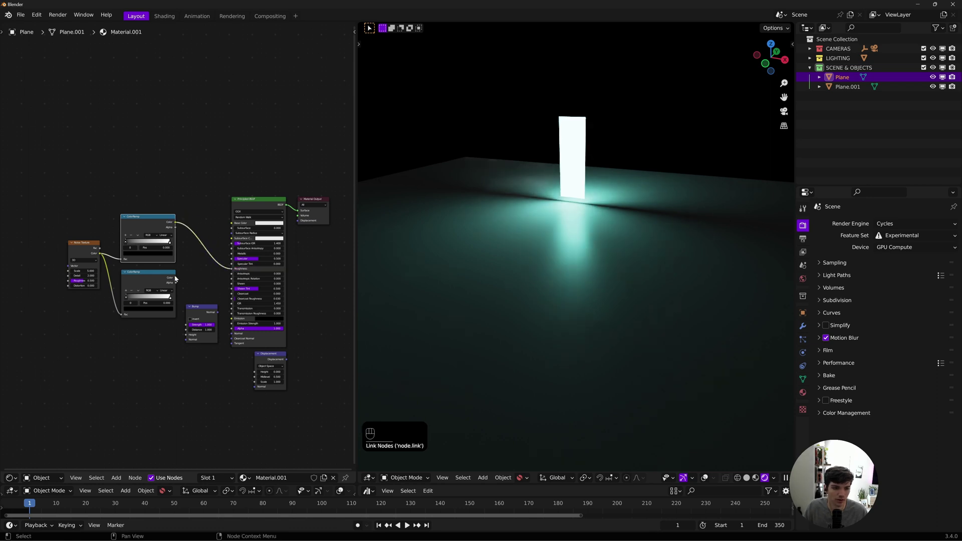
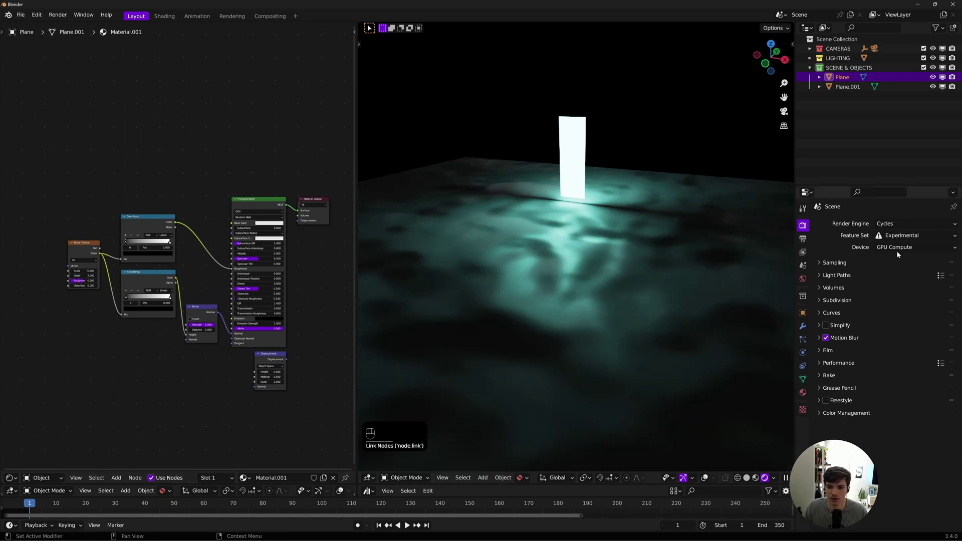
left_click(808, 244)
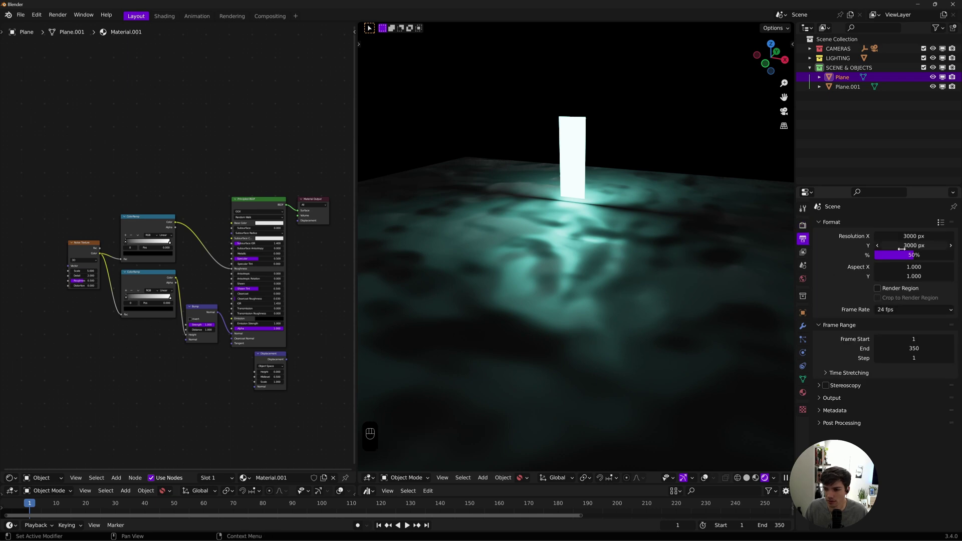
left_click(809, 255)
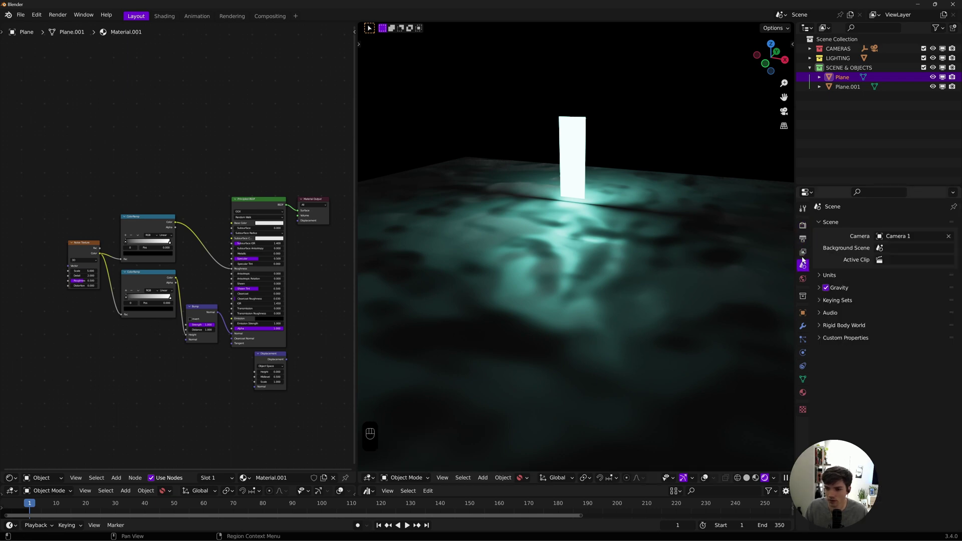
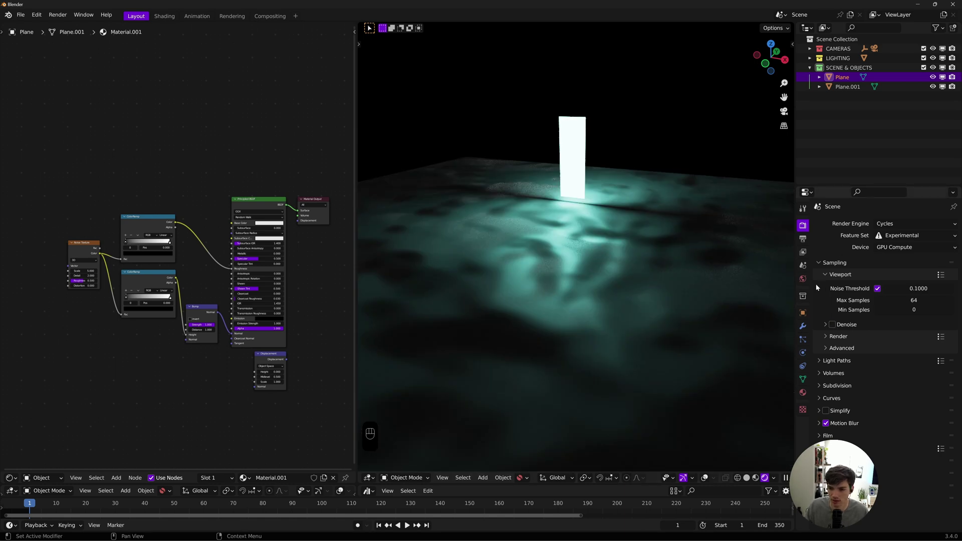
left_click(828, 273)
left_click(823, 263)
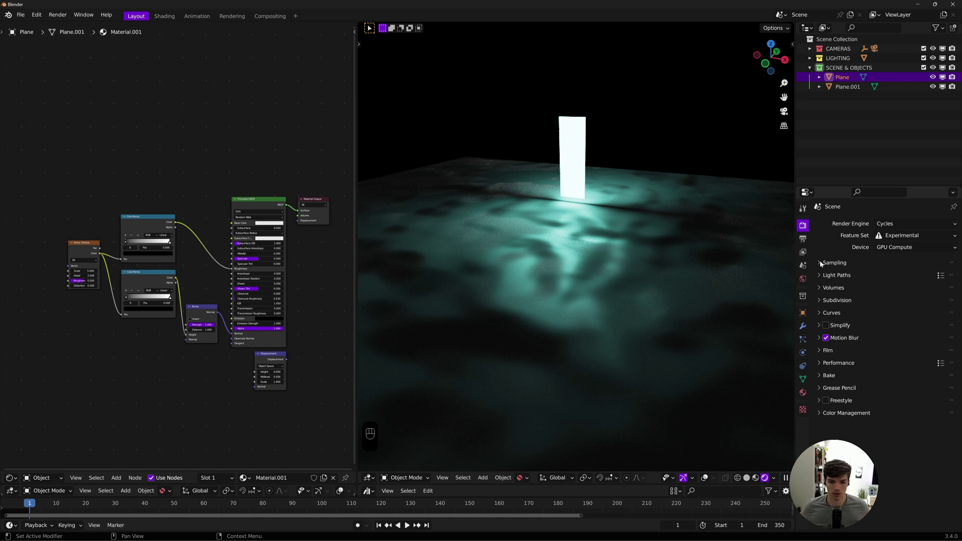
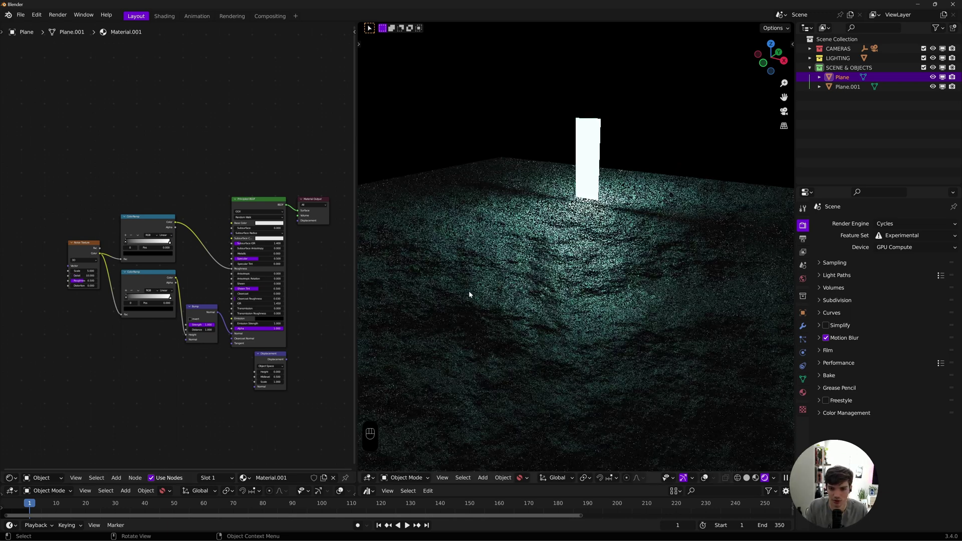
Step: Orbit the viewport to inspect the bumpy ground toward the glowing panel
left_click_drag(609, 327, 600, 302)
middle_click(564, 288)
left_click_drag(578, 287, 590, 313)
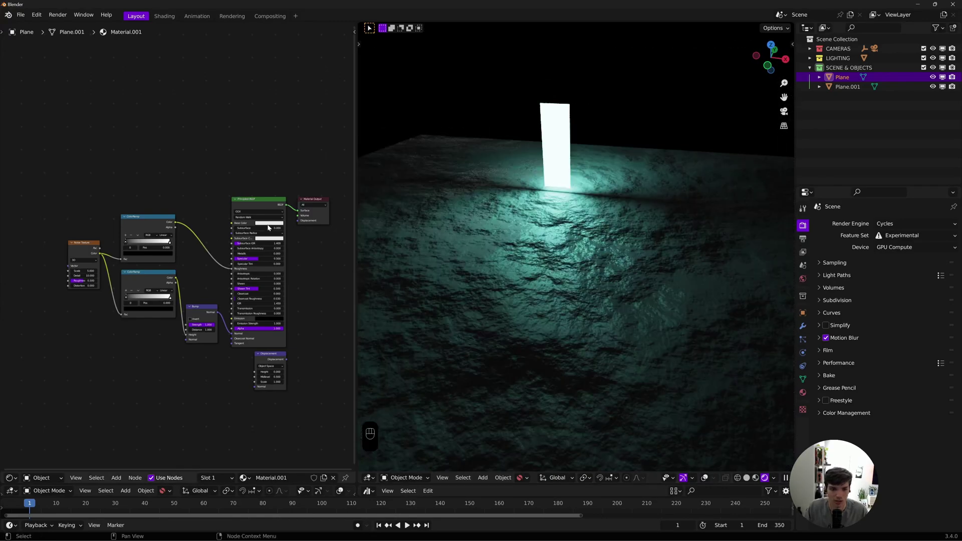
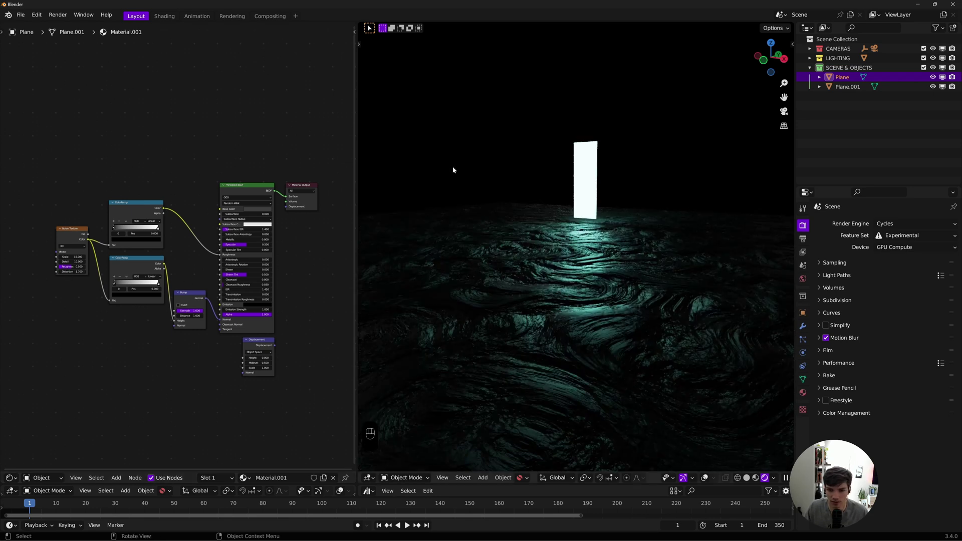
Step: Undo the last roughness ramp adjustment
key("ctrl+z")
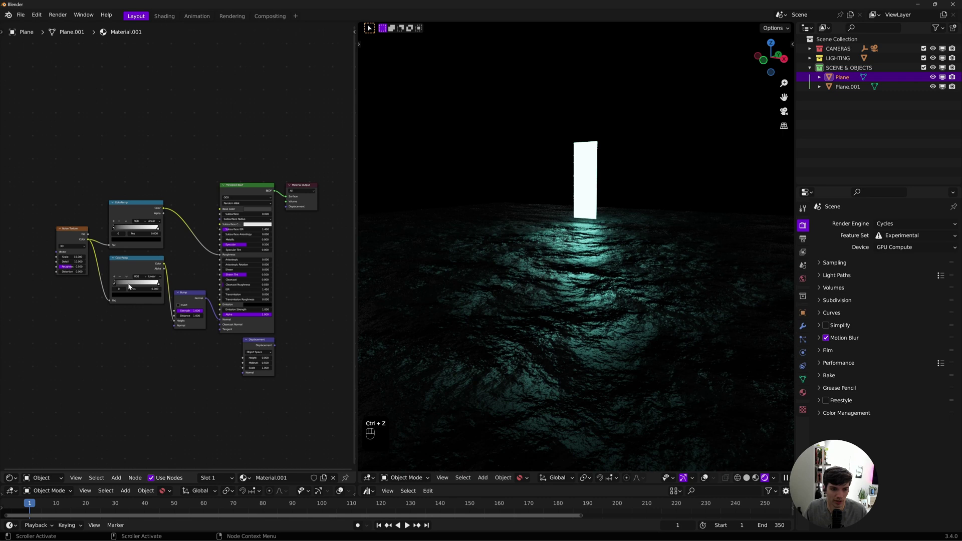
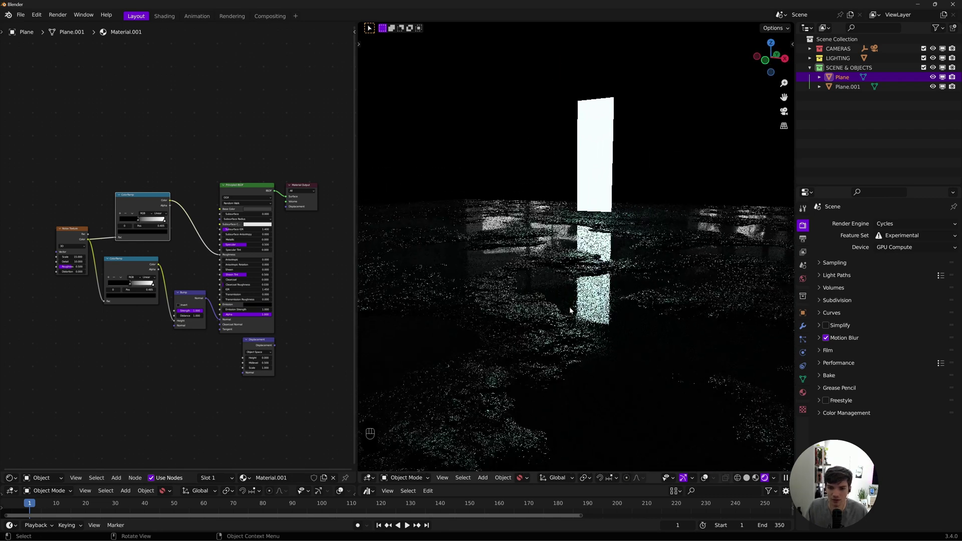
left_click(587, 325)
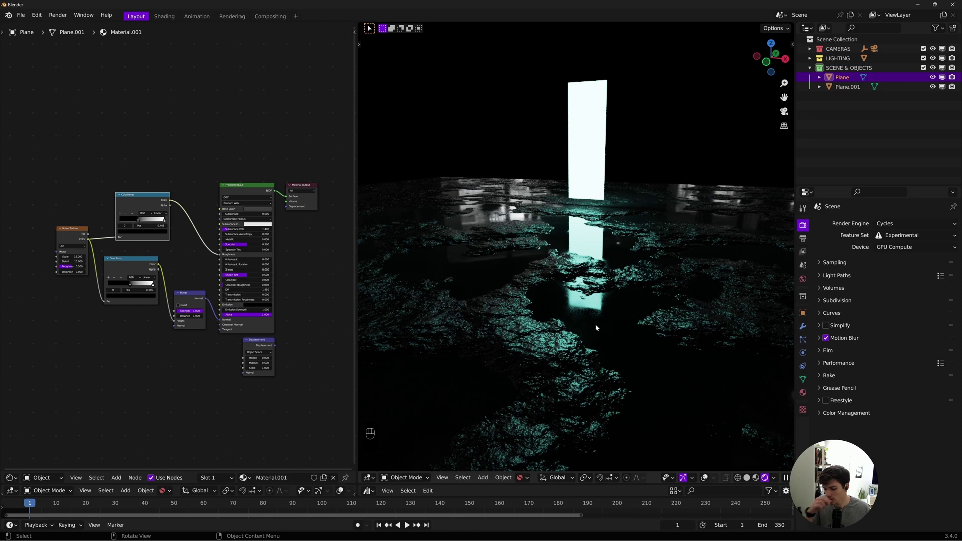
left_click_drag(563, 325, 556, 322)
key("KP_0")
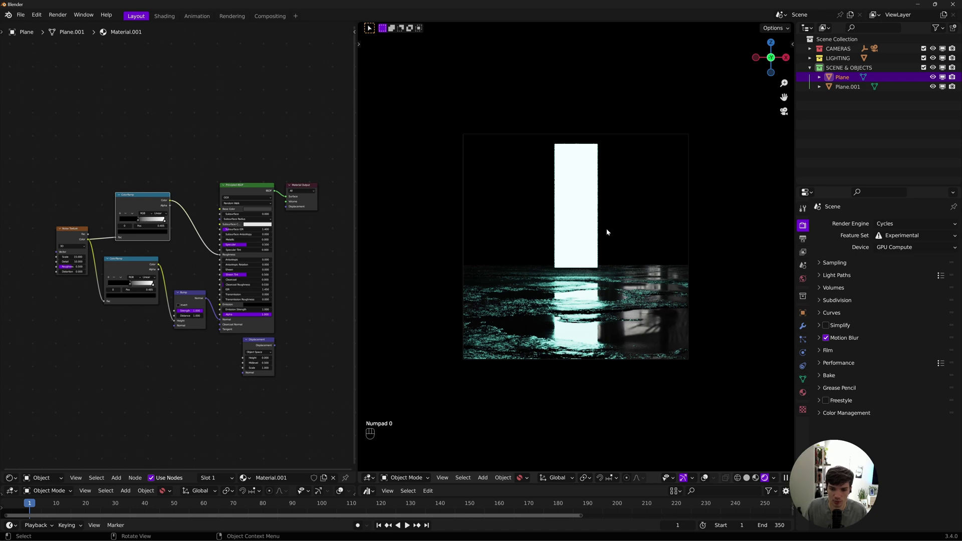
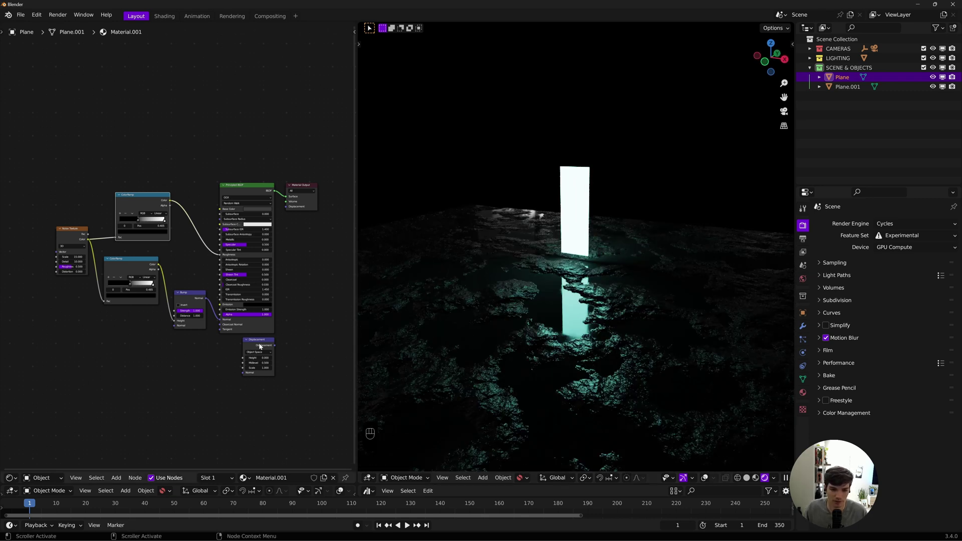
Step: Set the Subdivision Surface modifier level to 6 on the ground plane
double_click(258, 345)
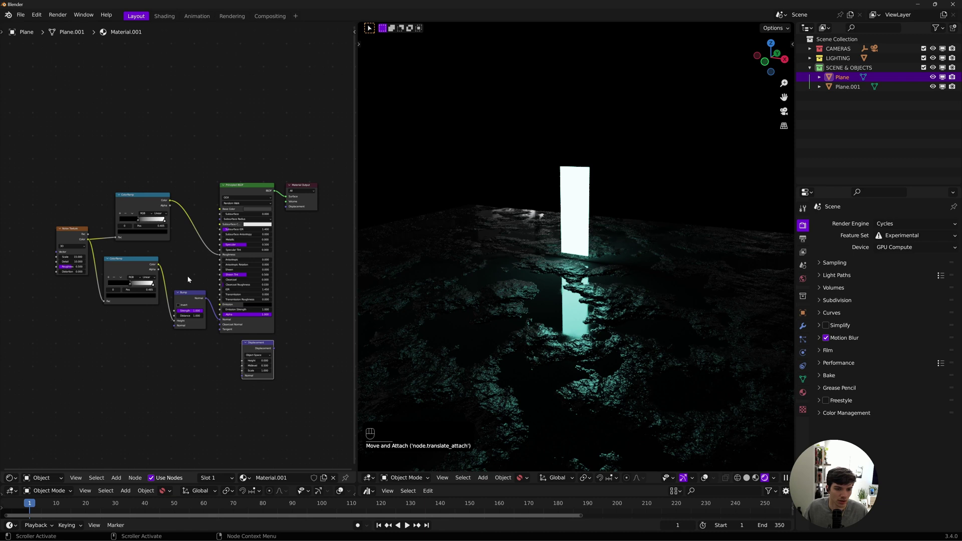
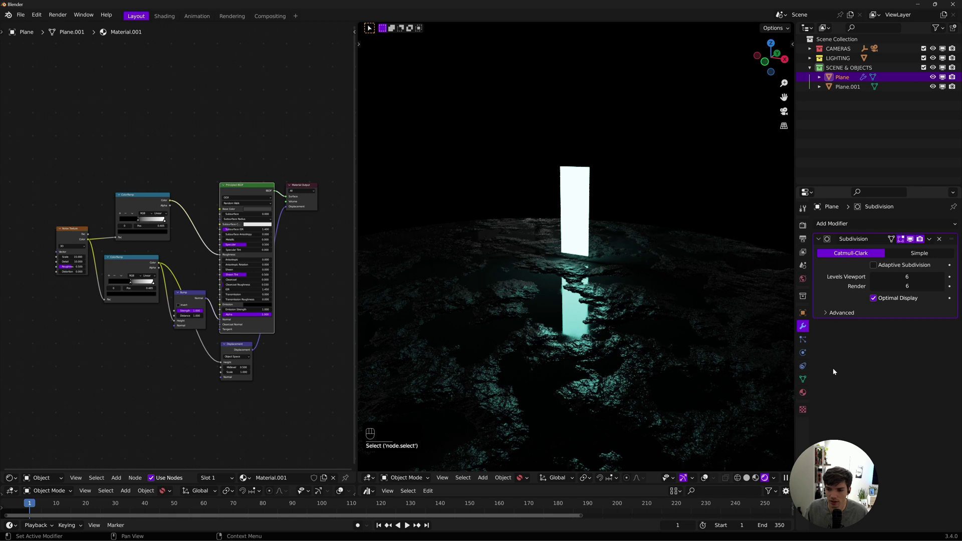
Step: Set the ground material to use Displacement and Bump, with displacement scale 0.05
left_click(807, 393)
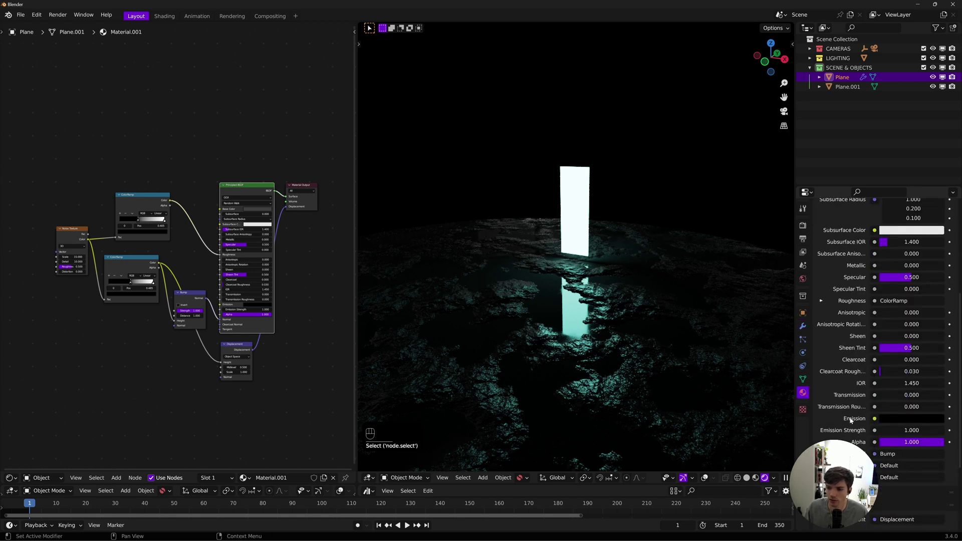
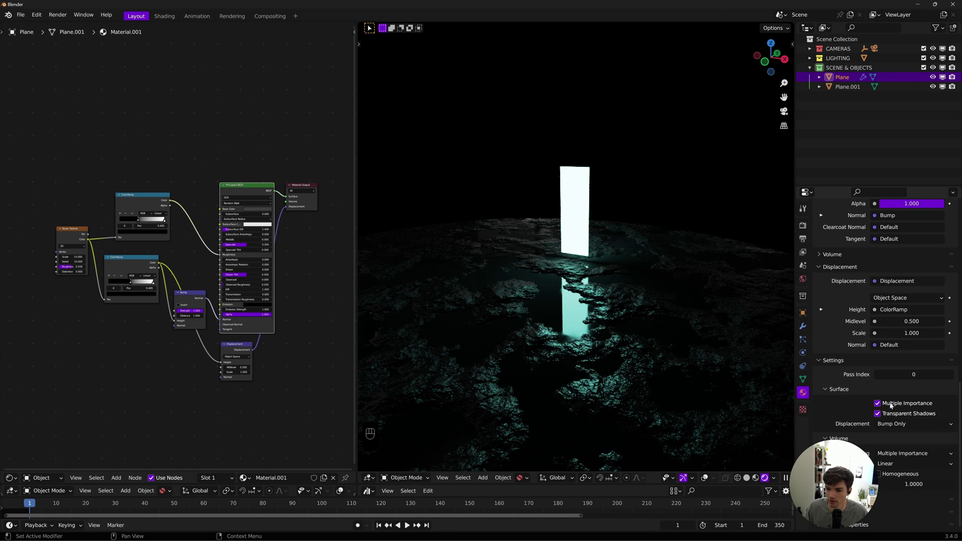
left_click_drag(889, 427, 898, 455)
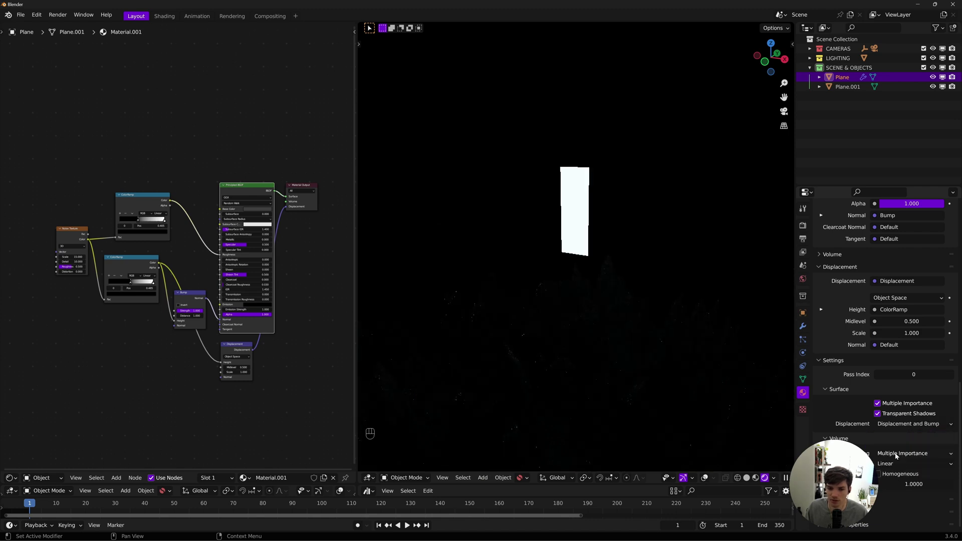
left_click_drag(578, 402, 562, 433)
middle_click(597, 354)
left_click(603, 359)
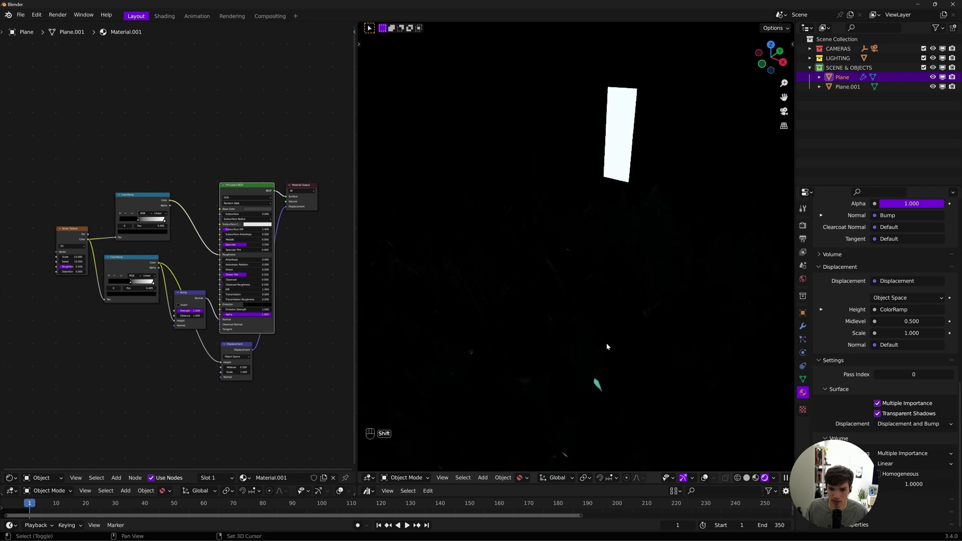
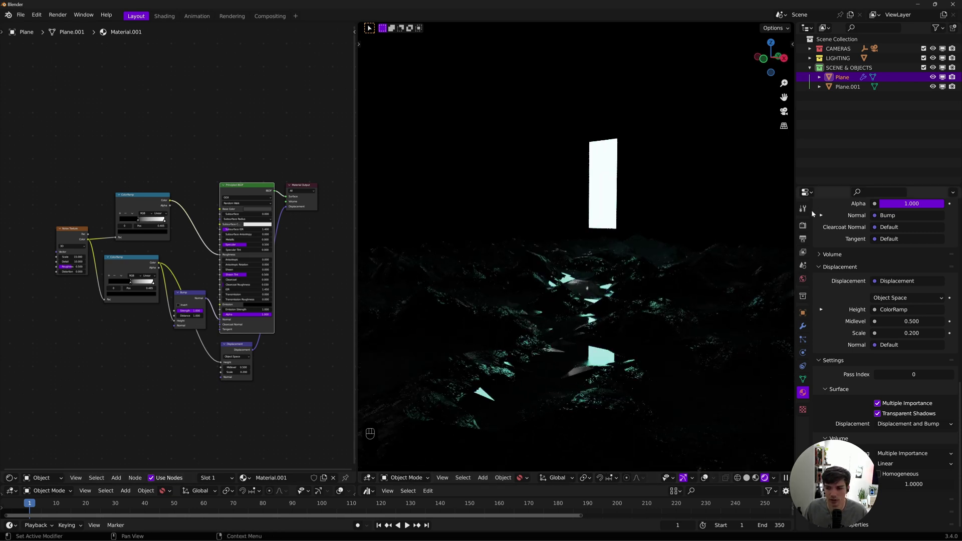
Step: Navigate the viewport to inspect the gentler displaced terrain from the camera
middle_click(556, 362)
middle_click(562, 367)
middle_click(527, 363)
left_click_drag(528, 371, 523, 373)
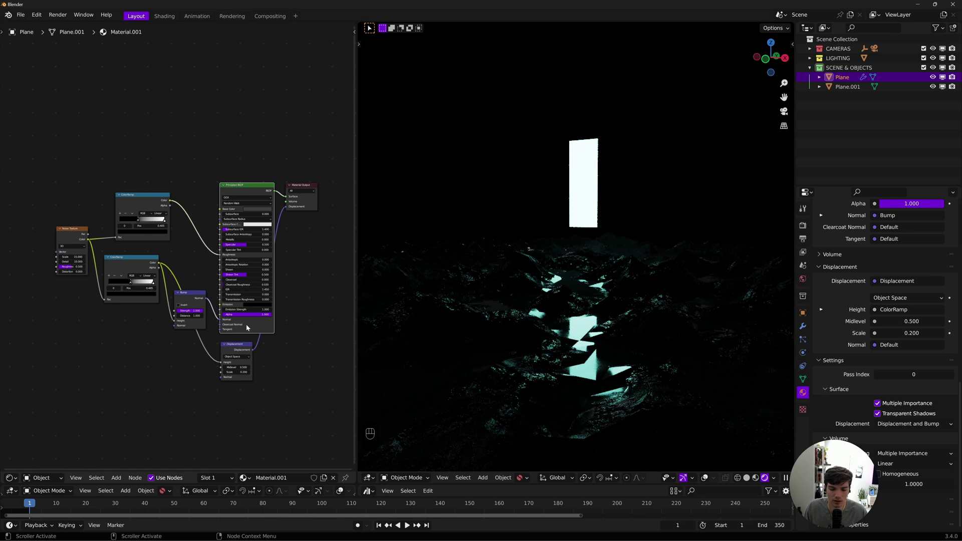
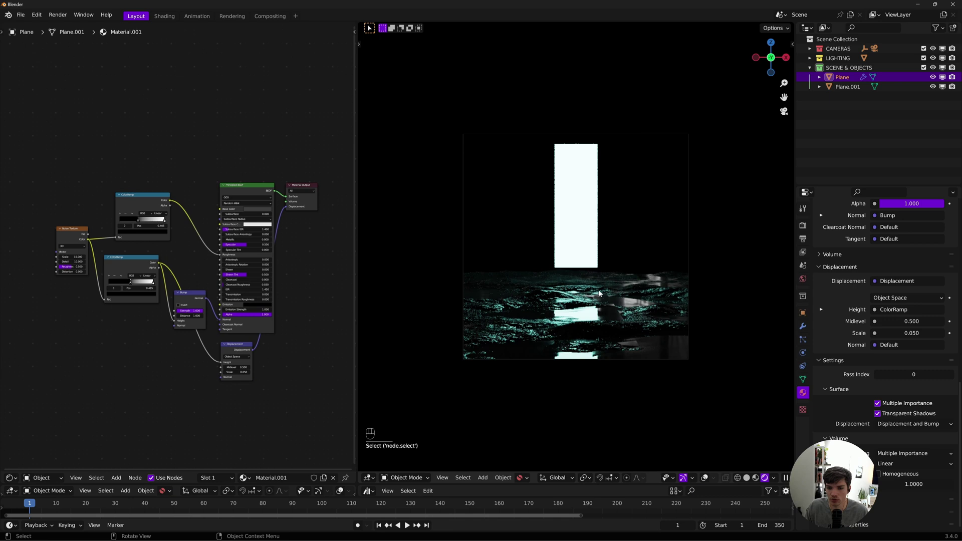
Step: Add a cube, flatten it along Z and sink it into the ground as water
key("shift+a")
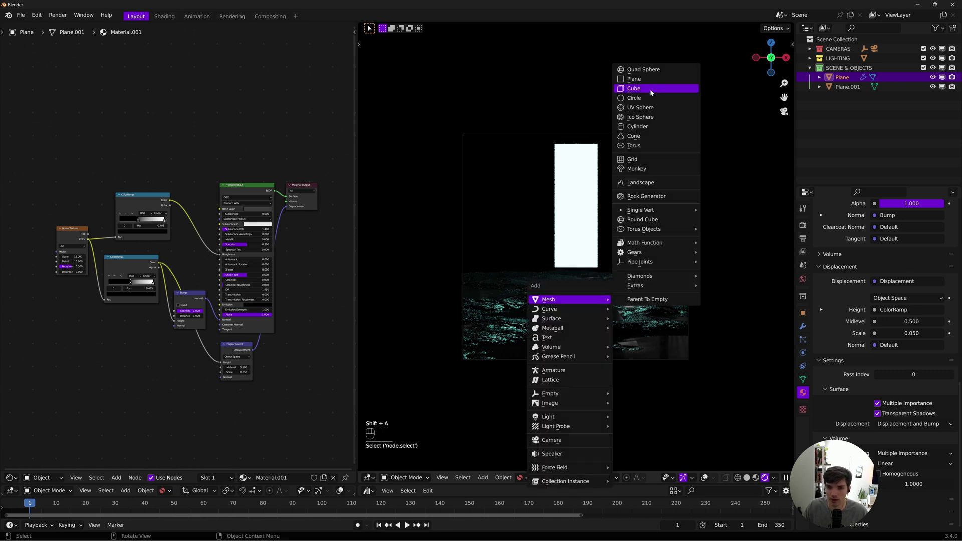
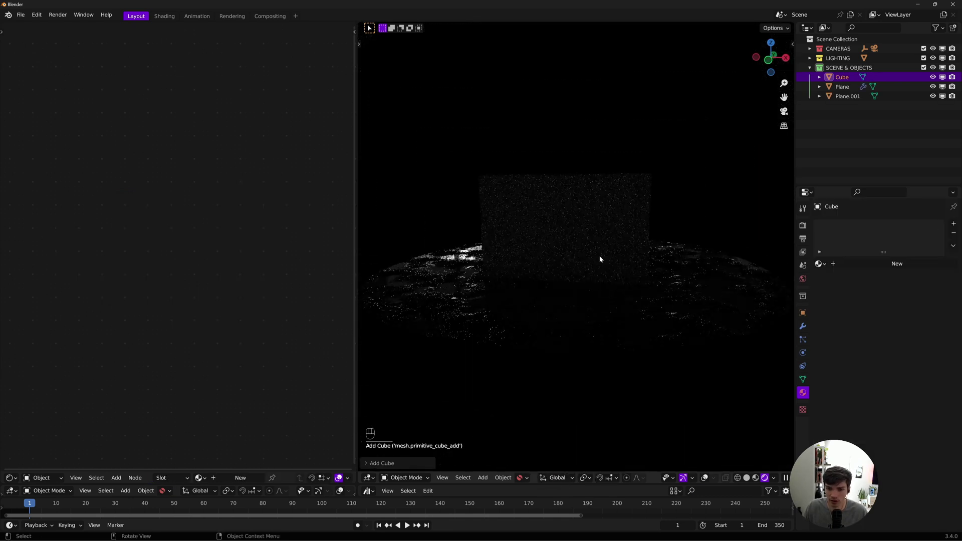
key("s")
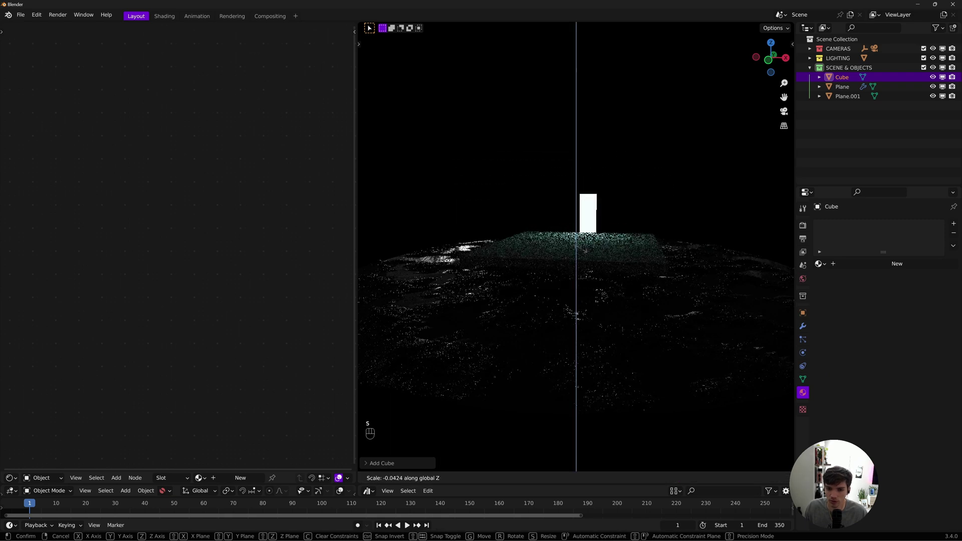
key("g")
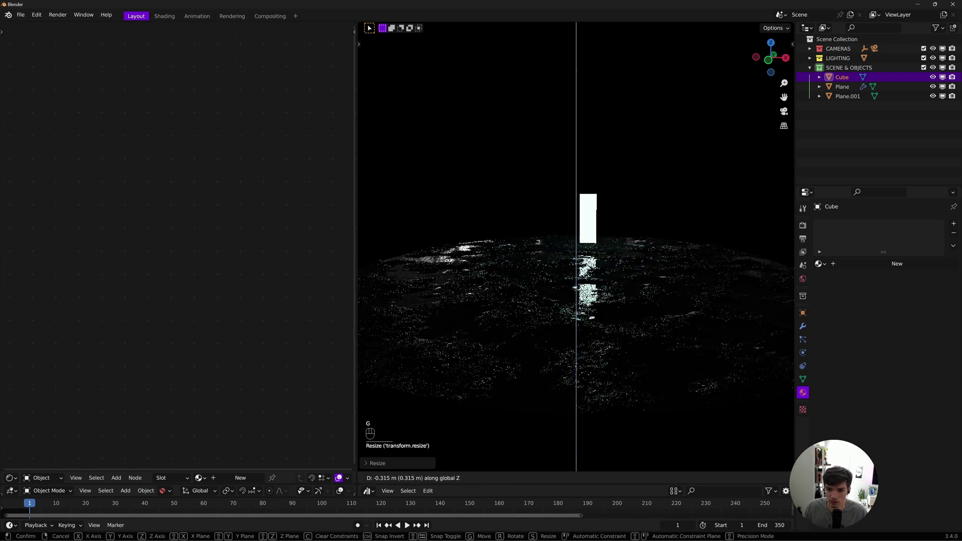
Step: Widen the water cube across the ground and readjust its height along Z
key("s")
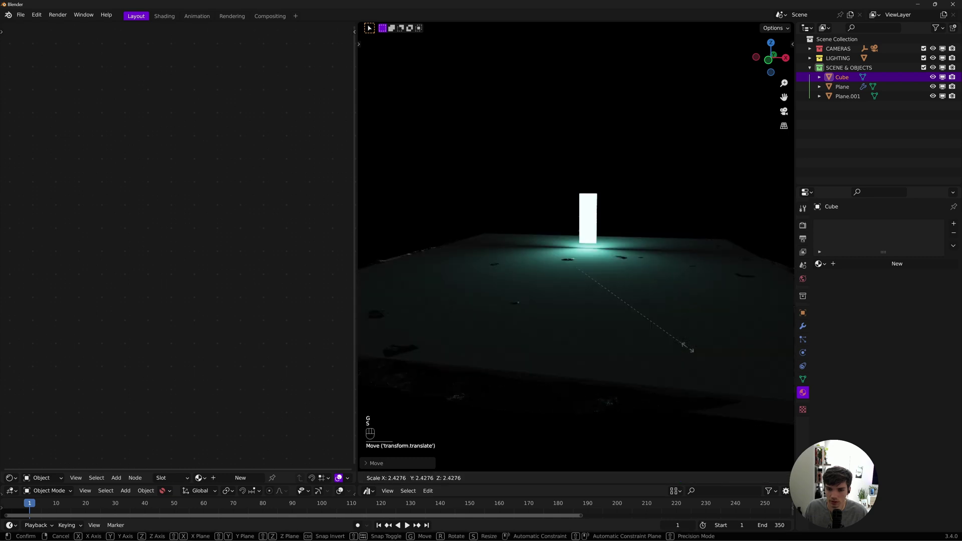
key("s")
key("s")
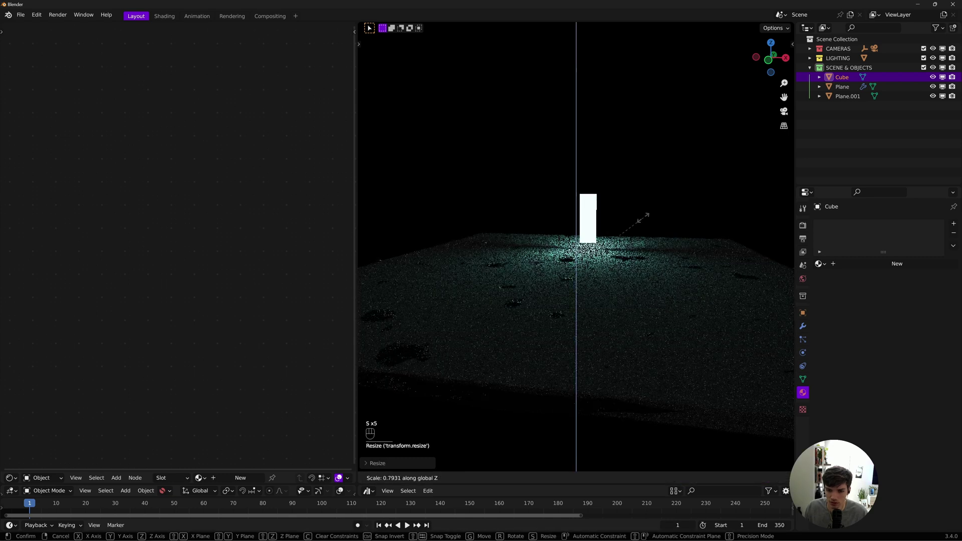
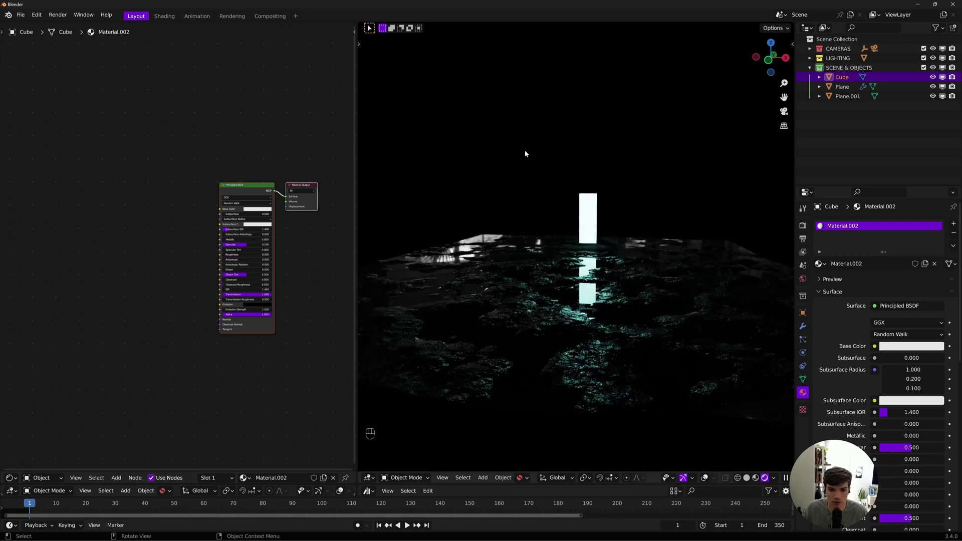
Step: Lower the water cube's Roughness and add Noise Texture and Bump nodes wired to Normal
left_click(238, 257)
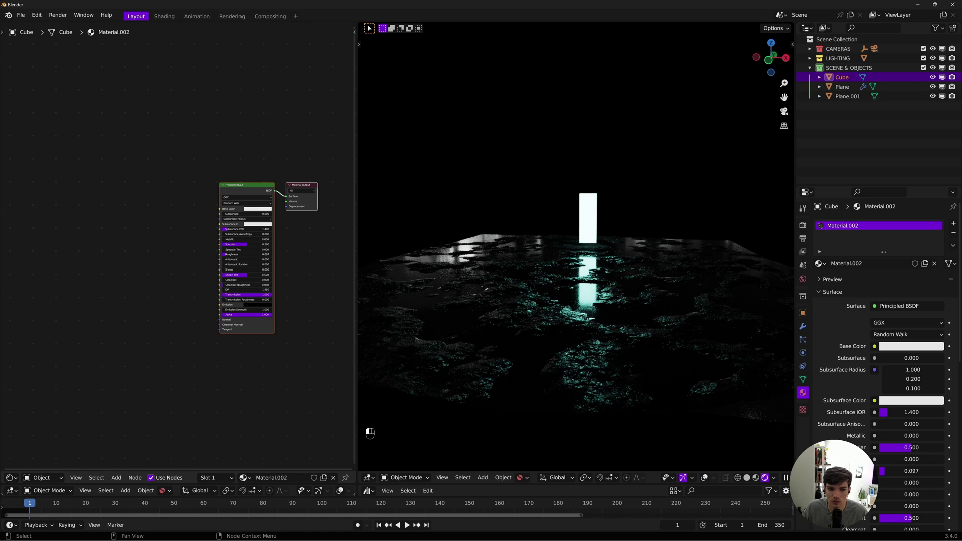
key("shift+a")
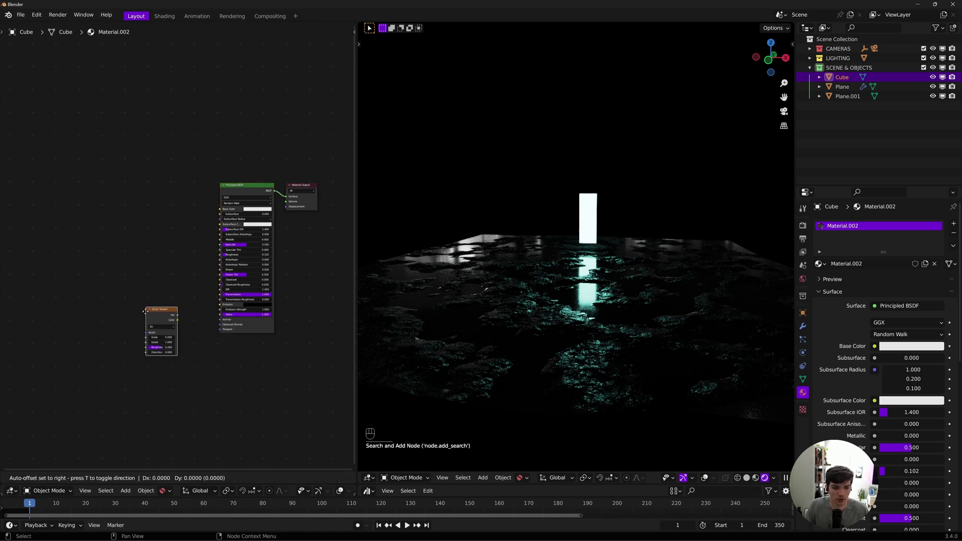
key("shift+a")
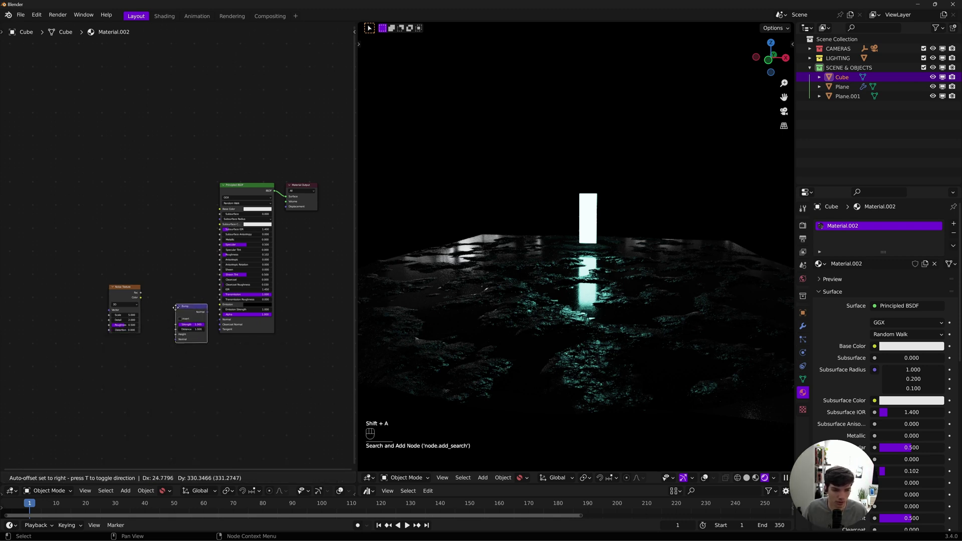
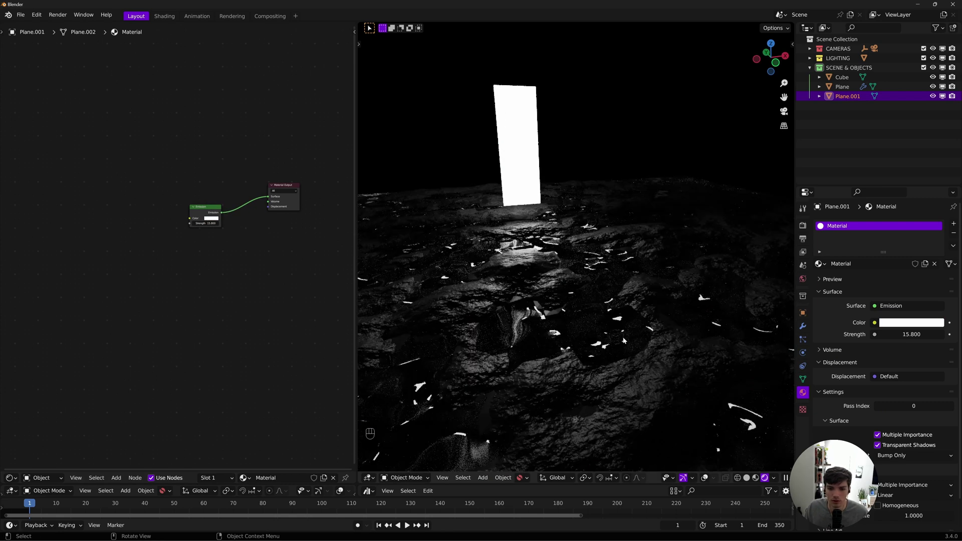
Step: Hide the water cube, select the ground plane and soften its Displacement scale viewed through the camera
left_click(600, 343)
left_click(843, 79)
left_click(936, 79)
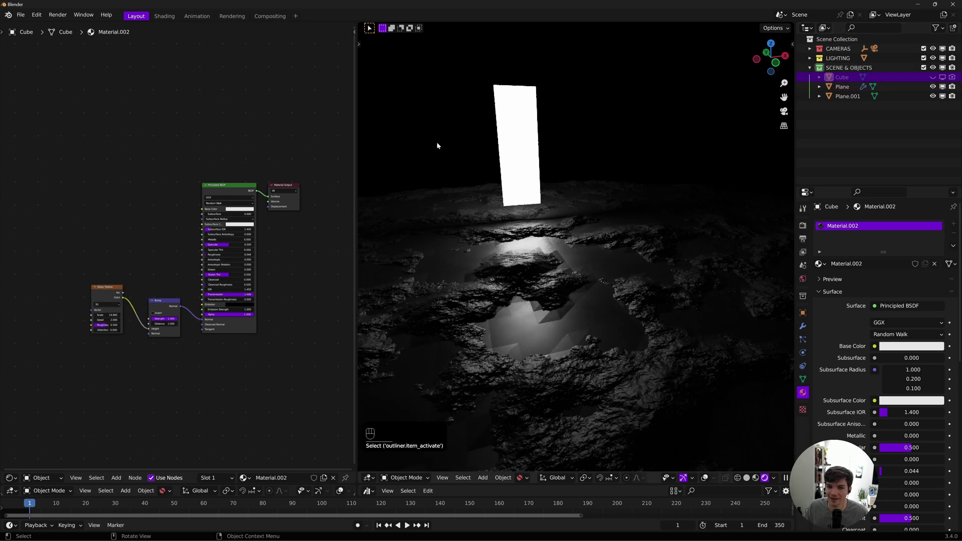
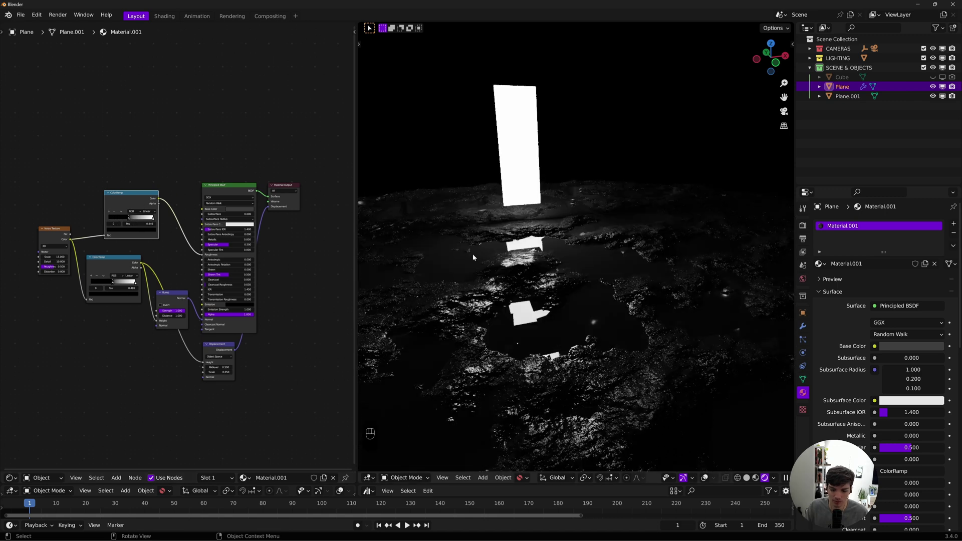
key("KP_0")
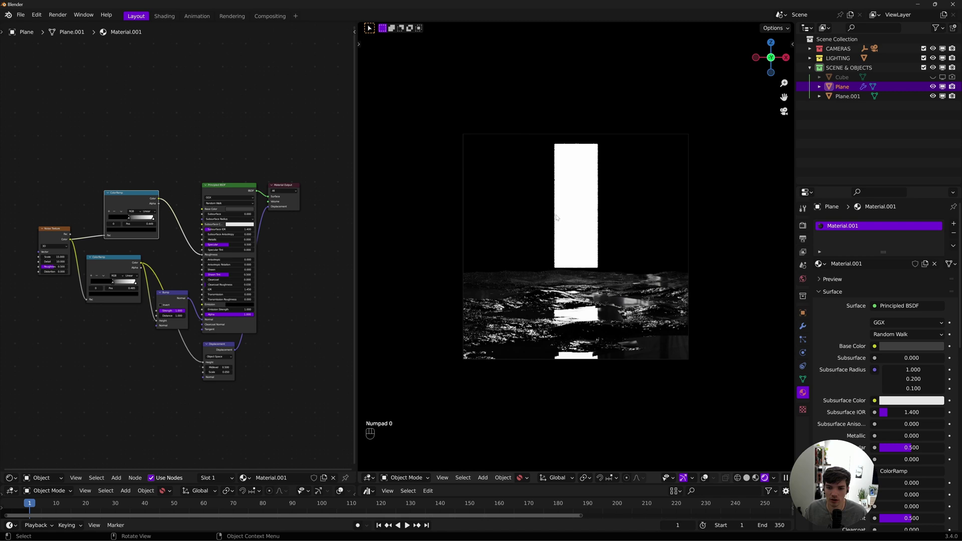
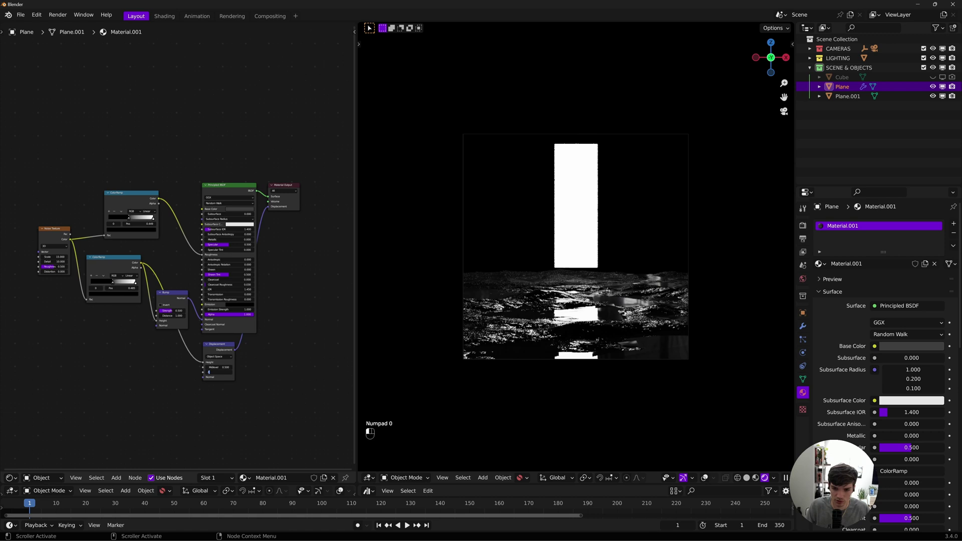
key("g")
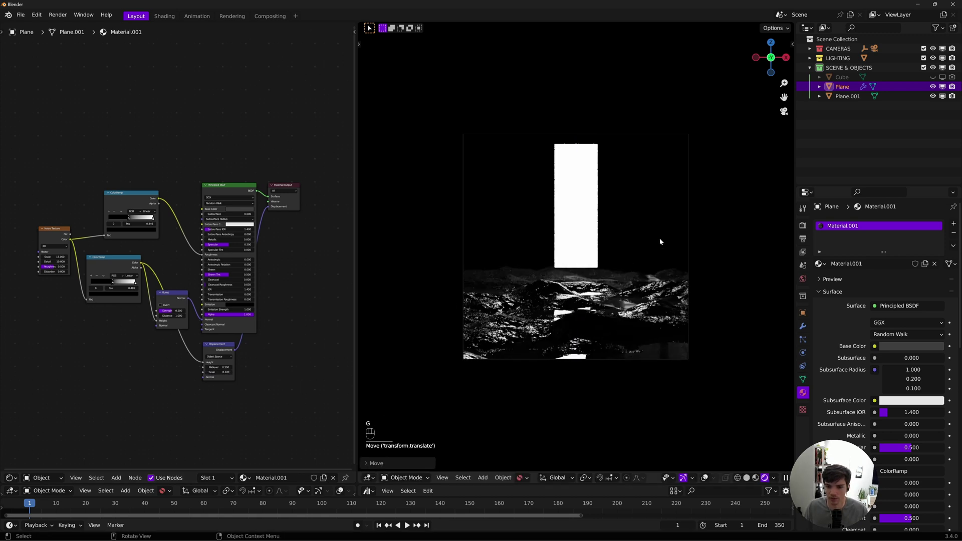
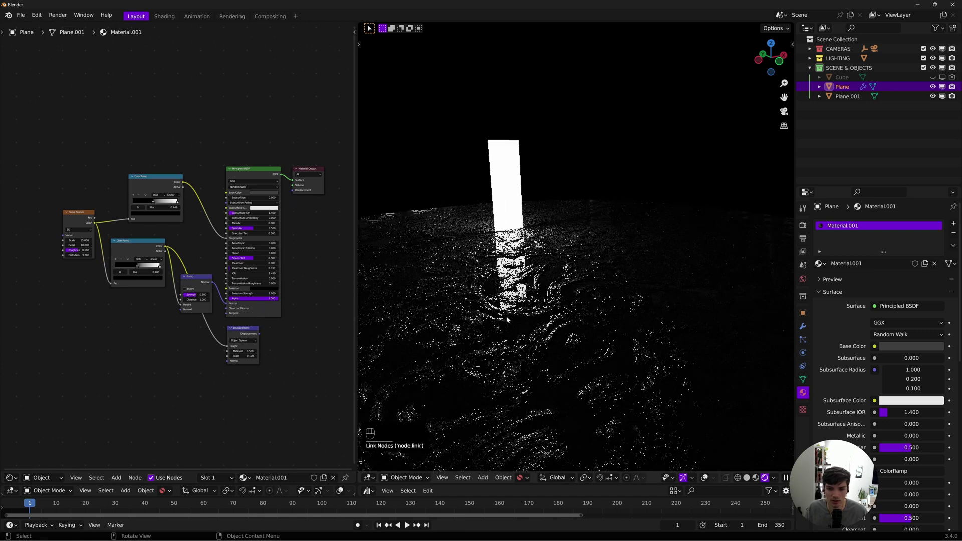
Step: Retune the ground's Noise Texture and Bump values for rockier terrain and check it through the camera
left_click(544, 336)
left_click(558, 329)
left_click(562, 320)
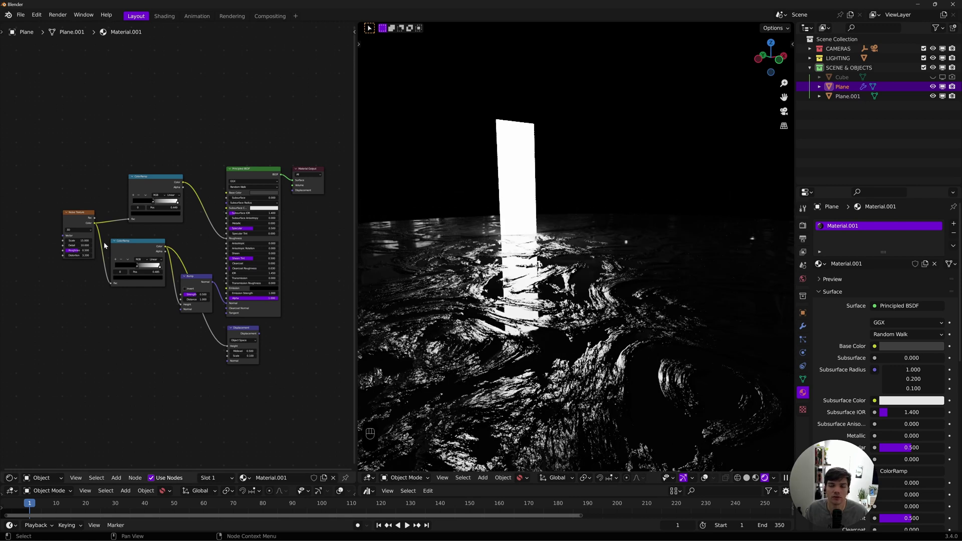
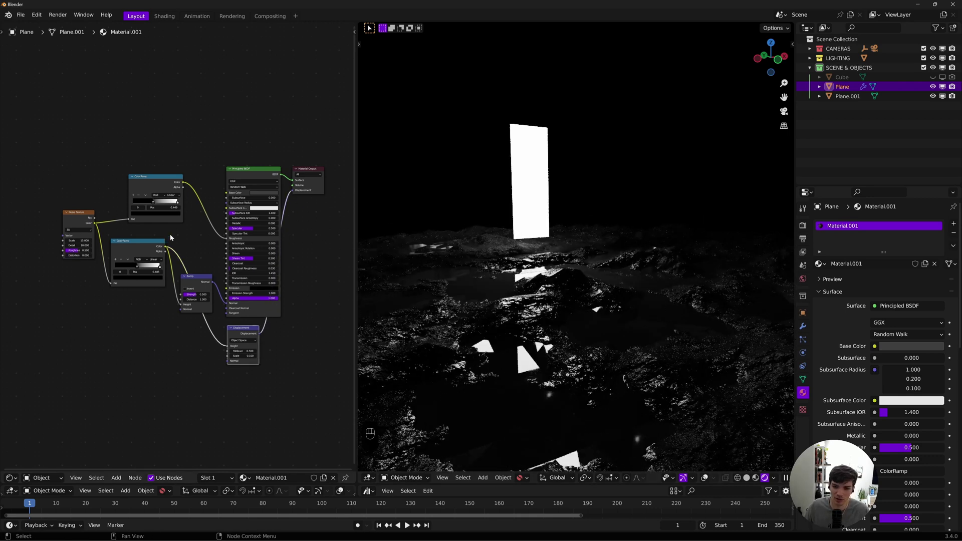
key("KP_0")
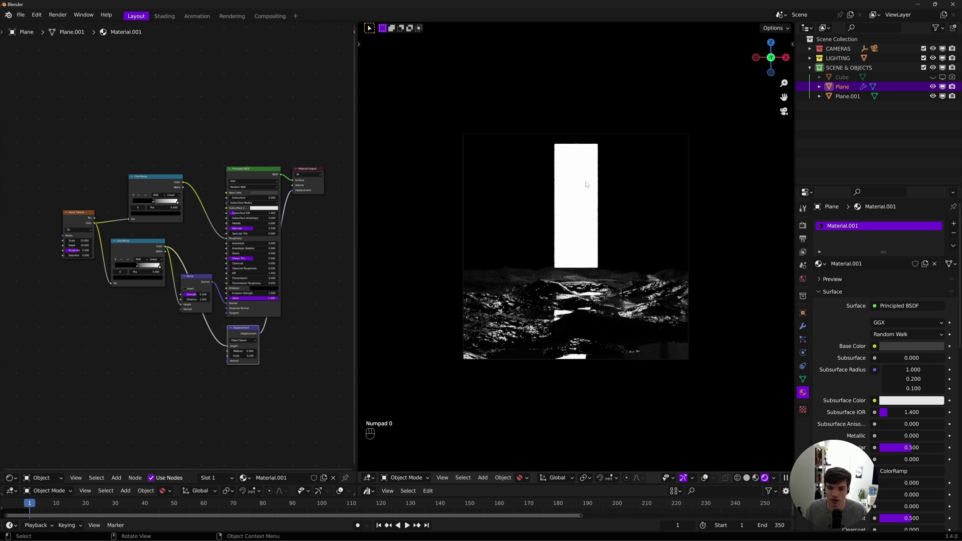